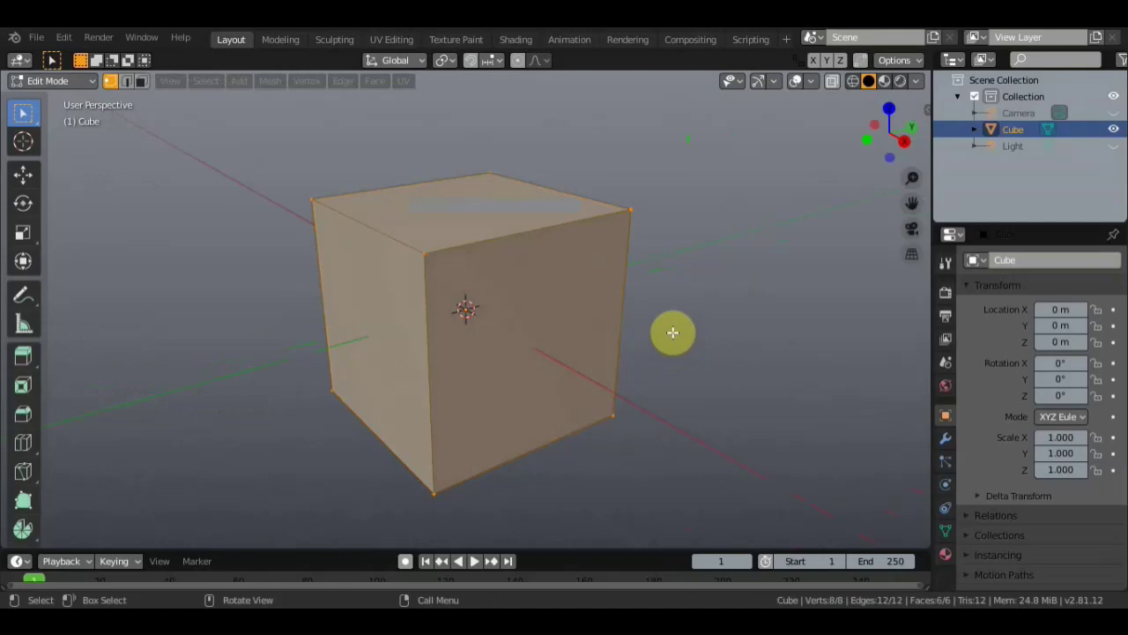
Bevel all the cube's edges with extra segments for rounded corners, then return to Object Mode
key("ctrl+b")
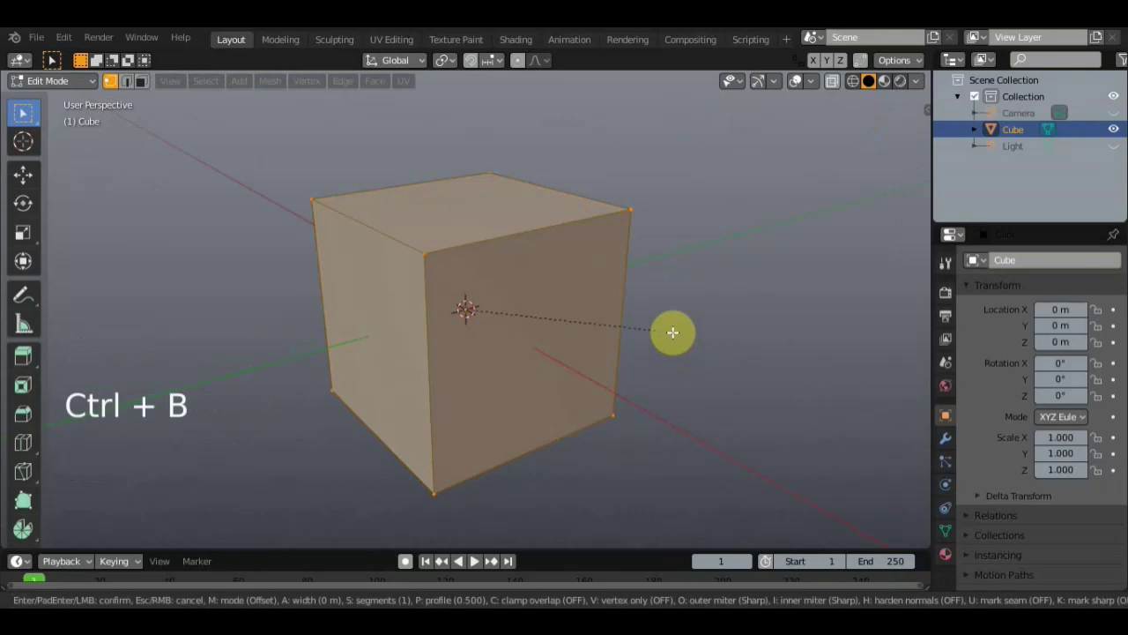
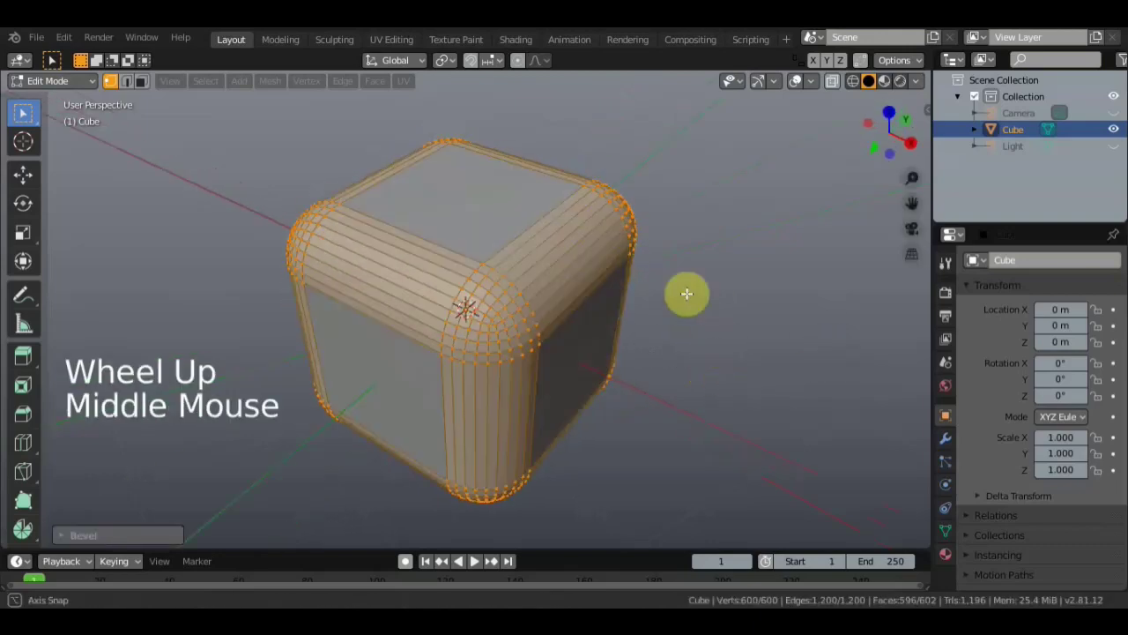
scroll("down", 3)
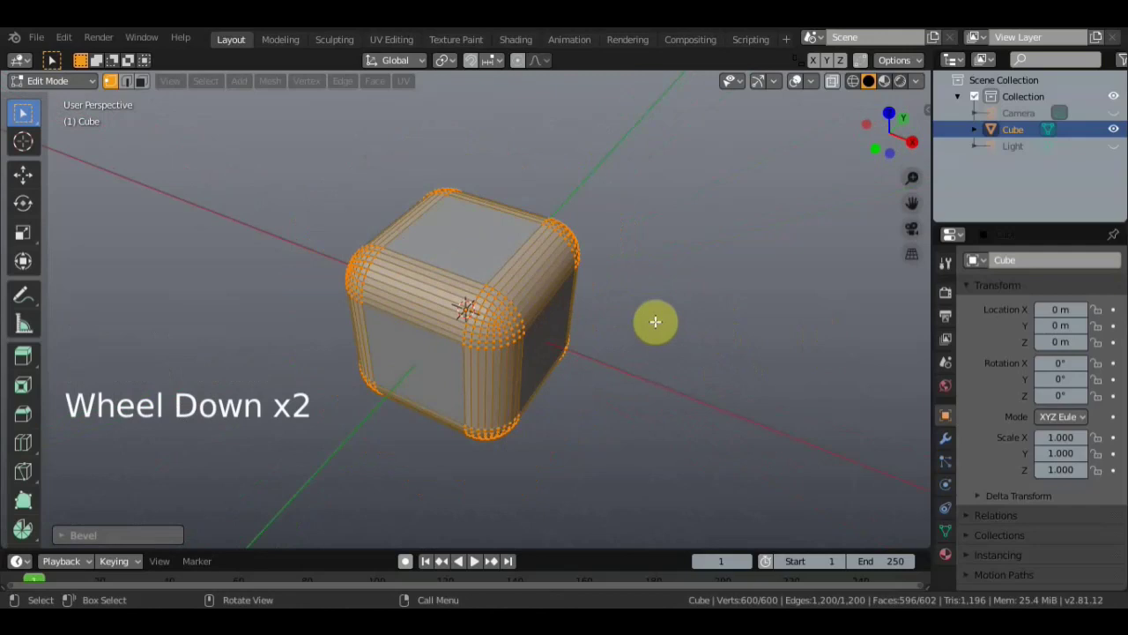
key("Tab")
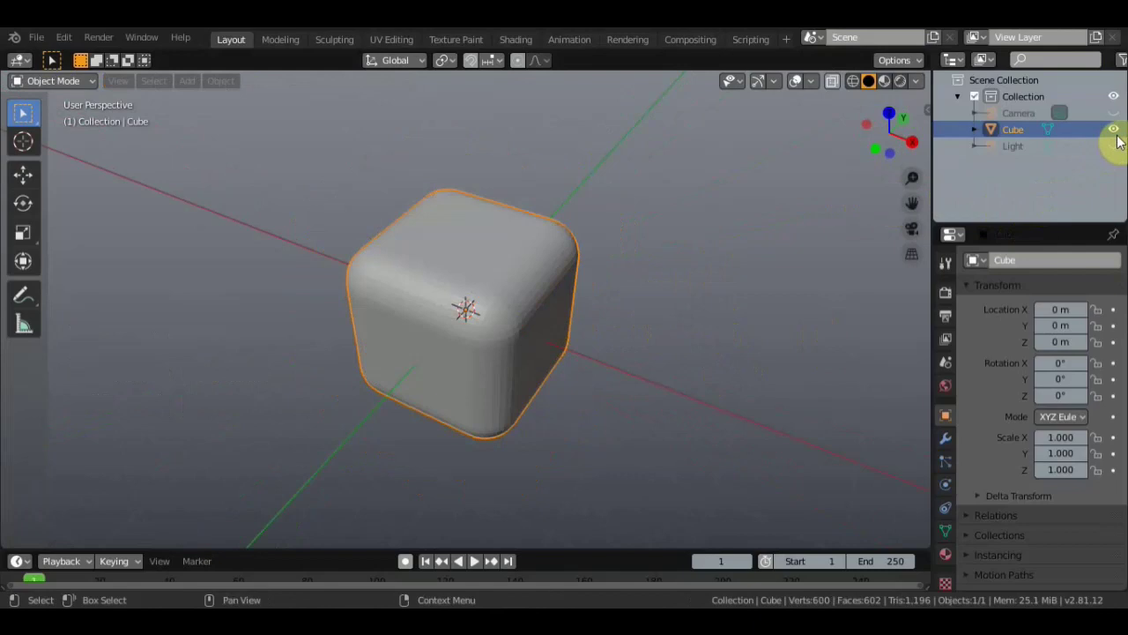
Hide the rounded cube, add a new plane and edit it from top view
left_click(1117, 135)
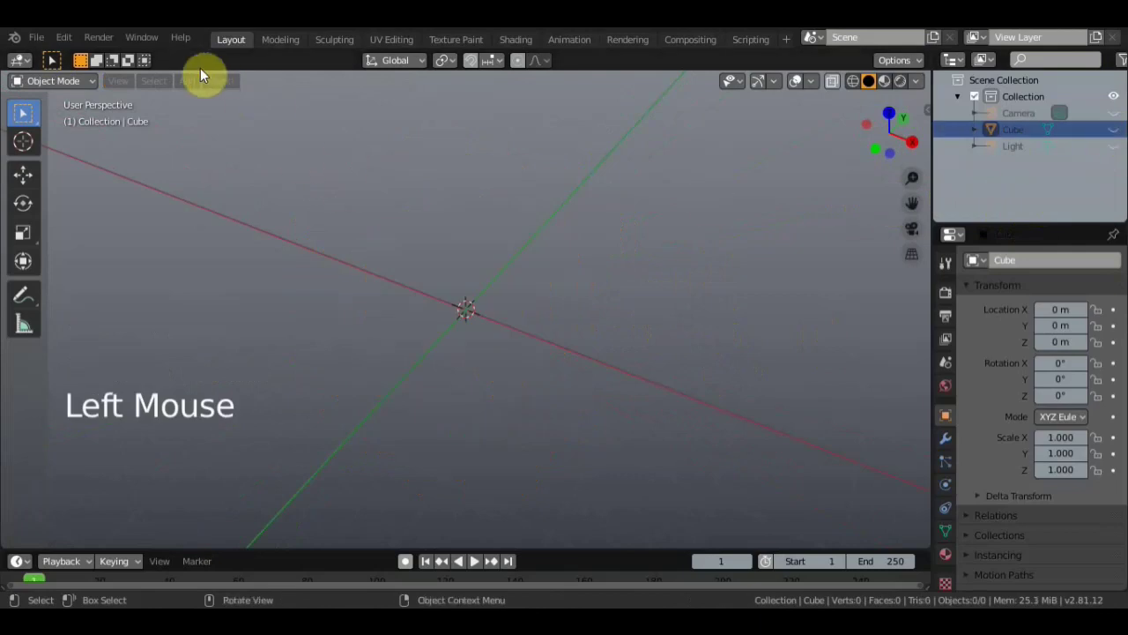
left_click(188, 92)
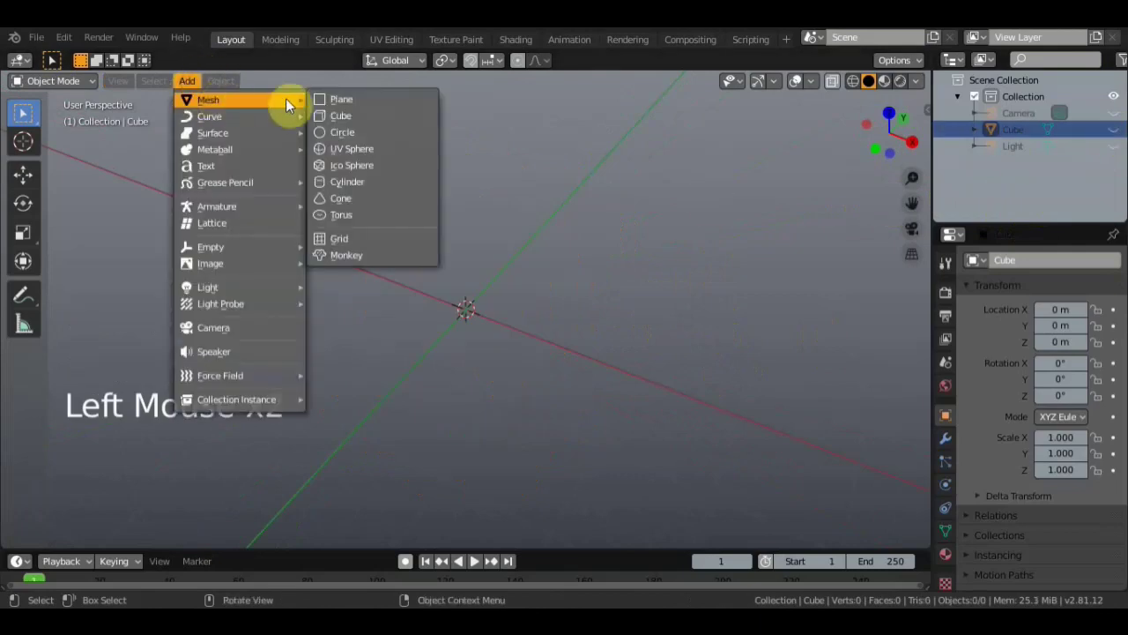
key("KP_7")
key("Tab")
scroll("up", 3)
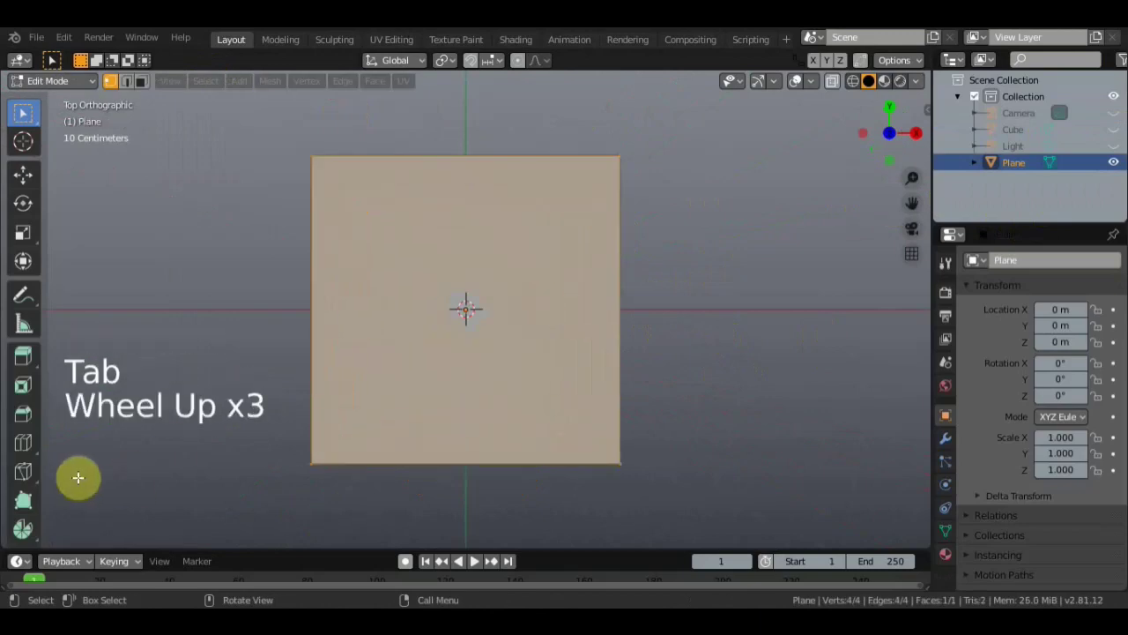
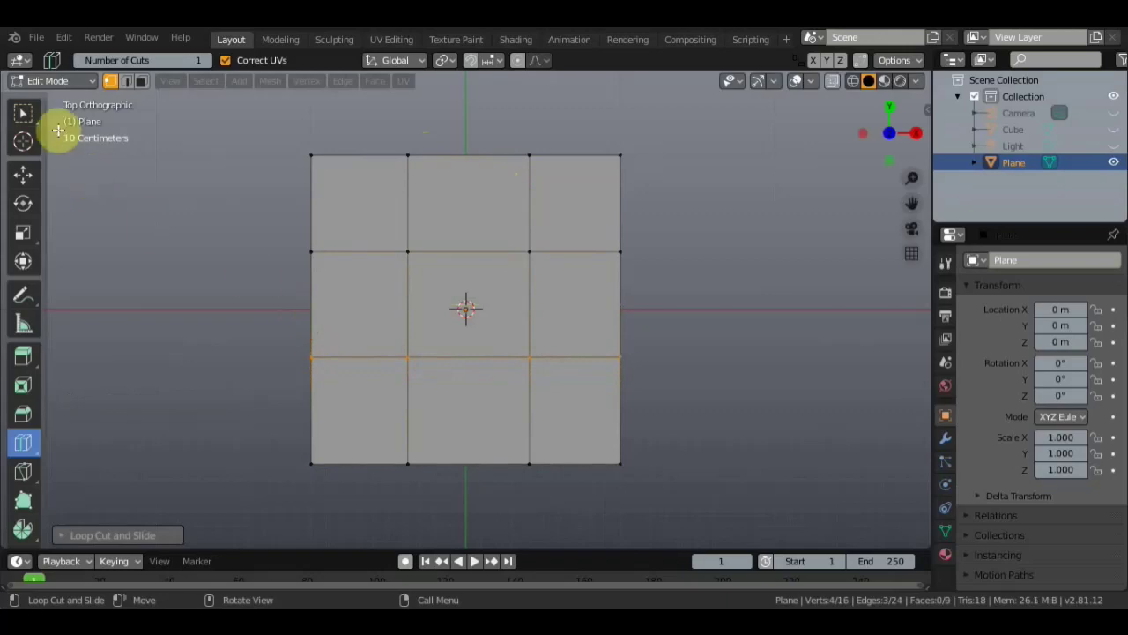
Loop-cut the plane in both directions into a three-by-three grid of faces
left_click(30, 121)
scroll("down", 3)
scroll("up", 3)
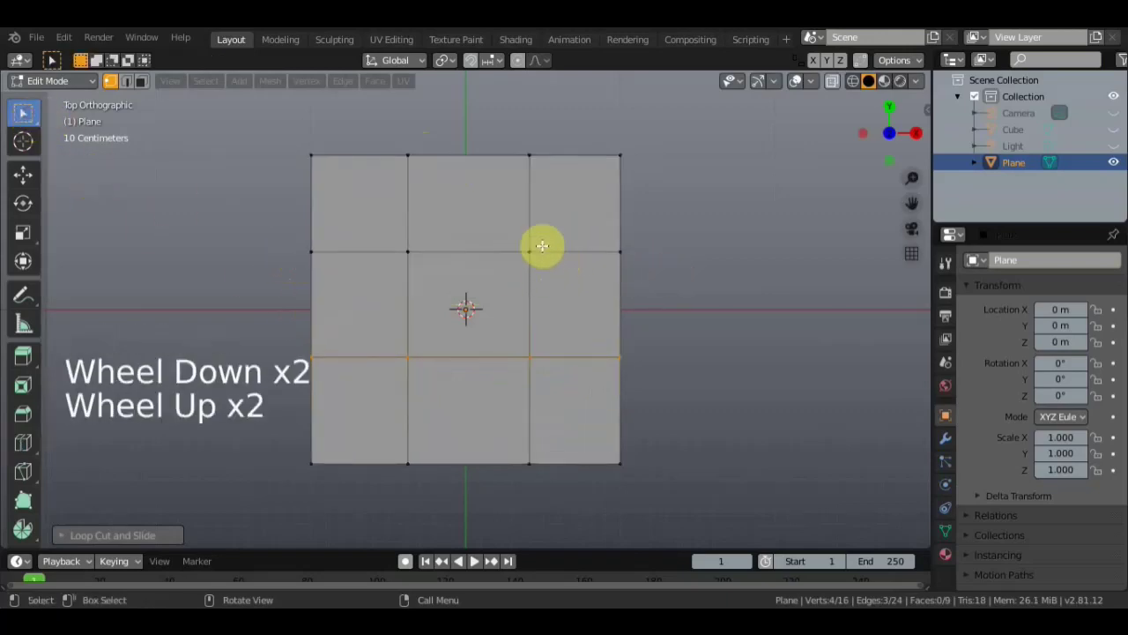
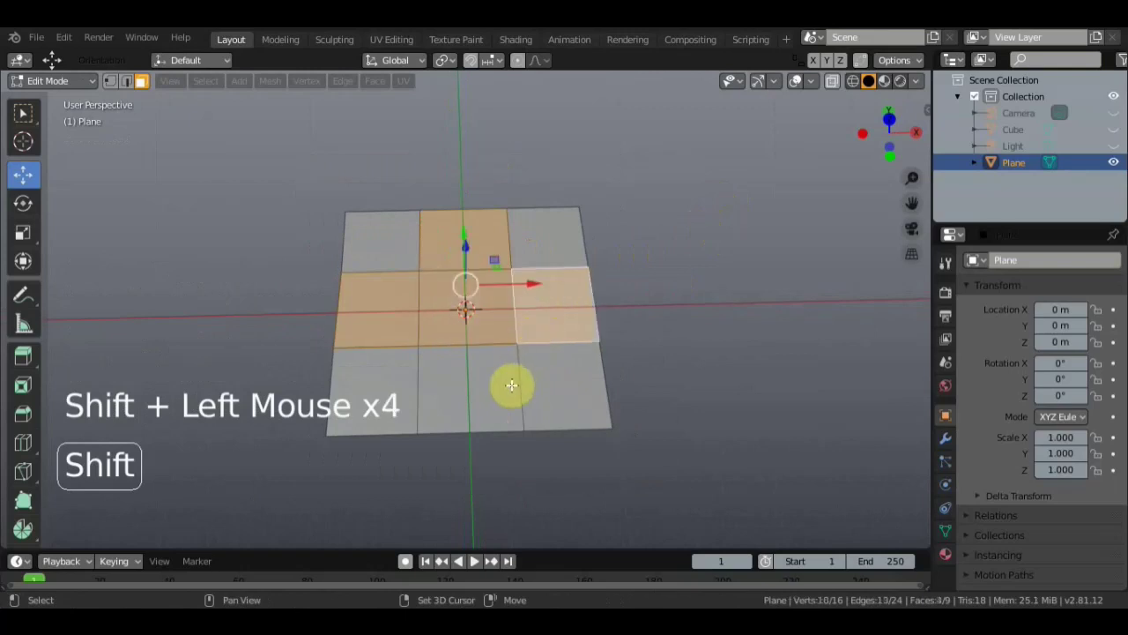
Extrude the plane's central cross of grid faces upward, checking it from the front
key("KP_1")
key("e")
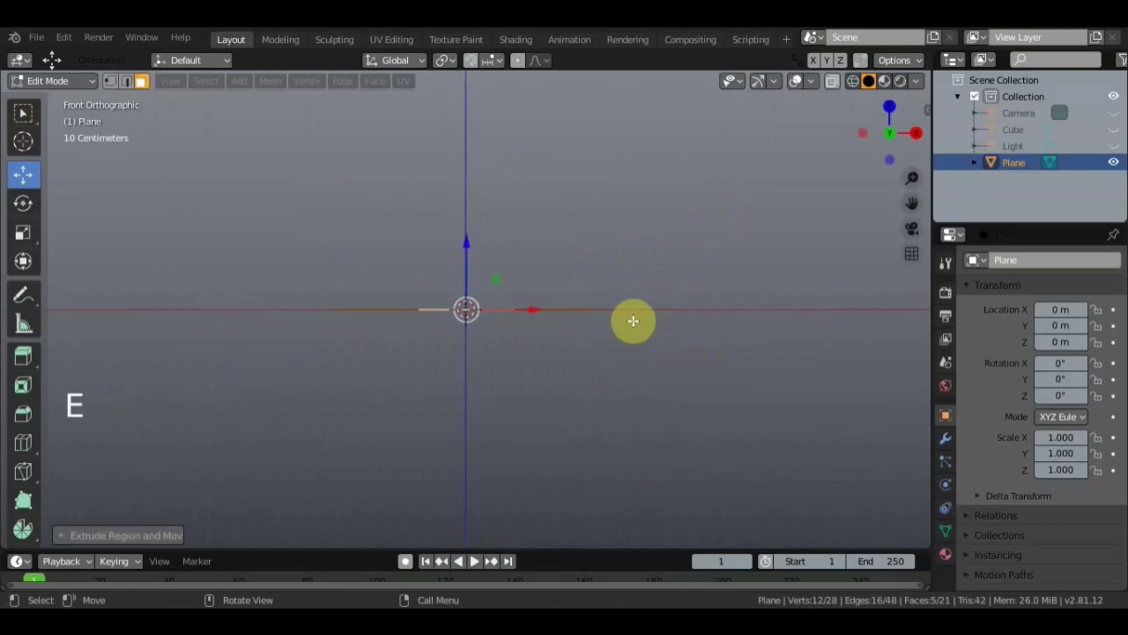
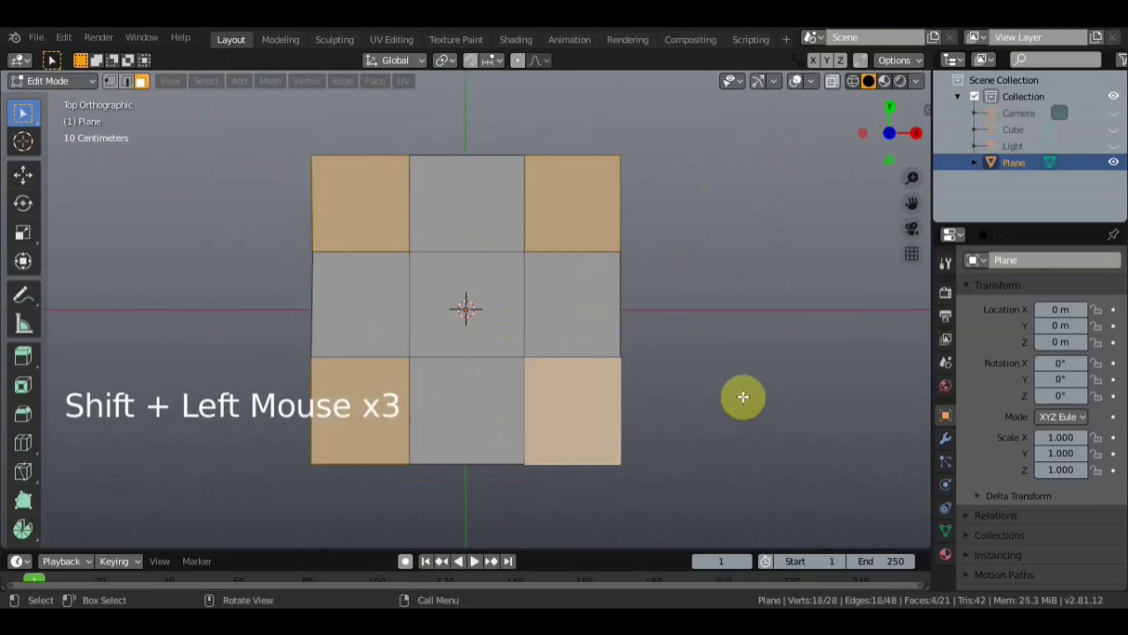
Delete the four corner squares, undoing a wrong vertex delete and deleting again as edges
key("alt+m")
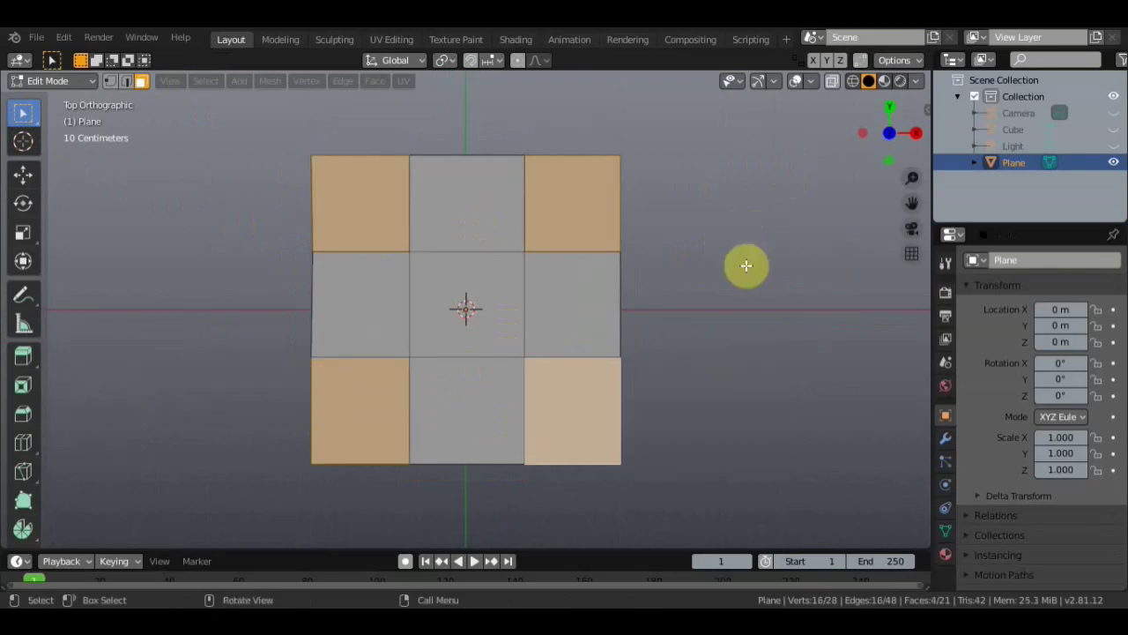
key("Delete")
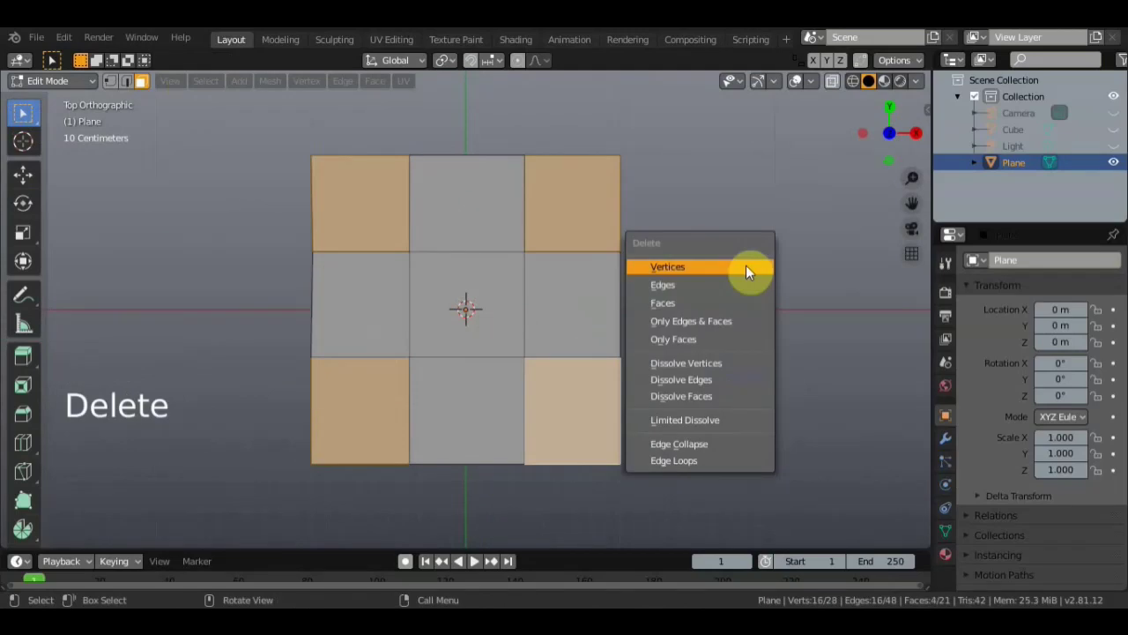
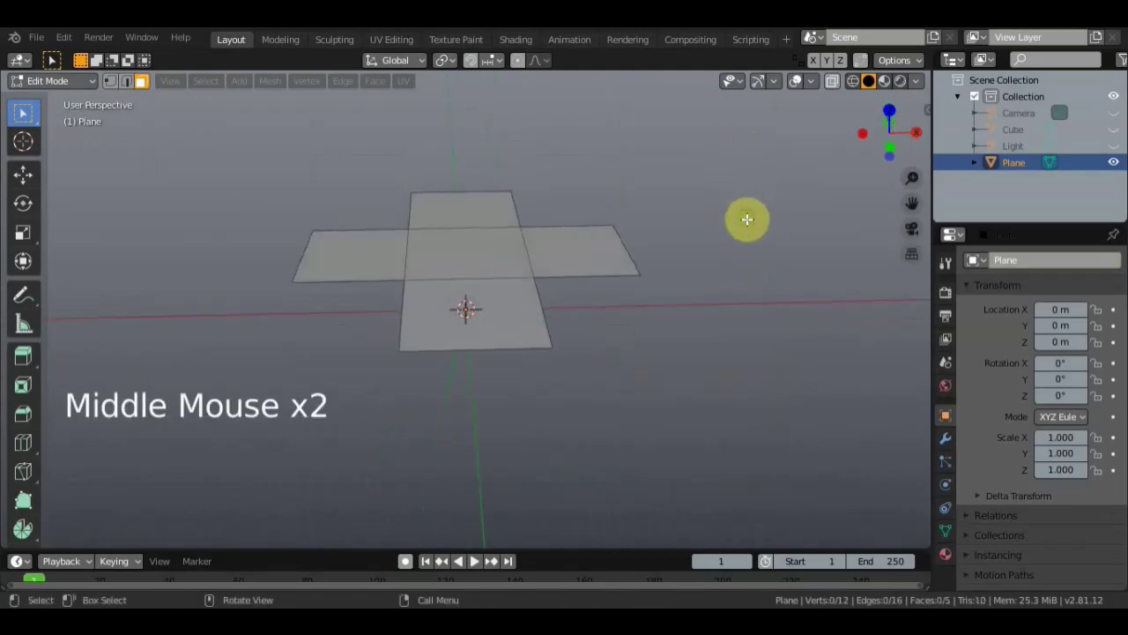
key("ctrl+z")
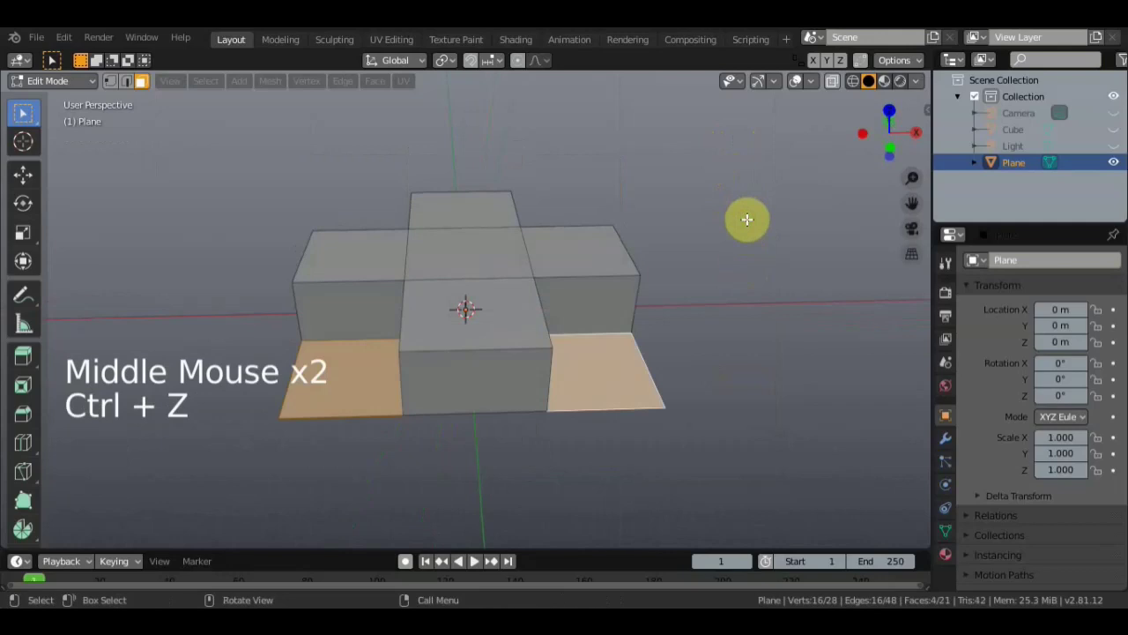
key("Delete")
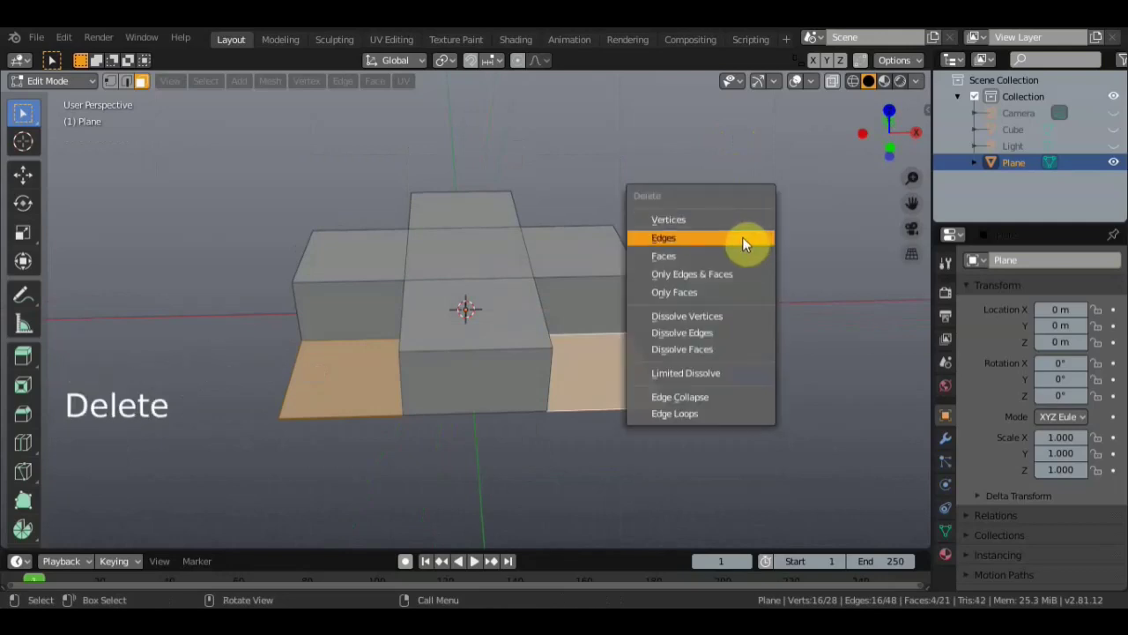
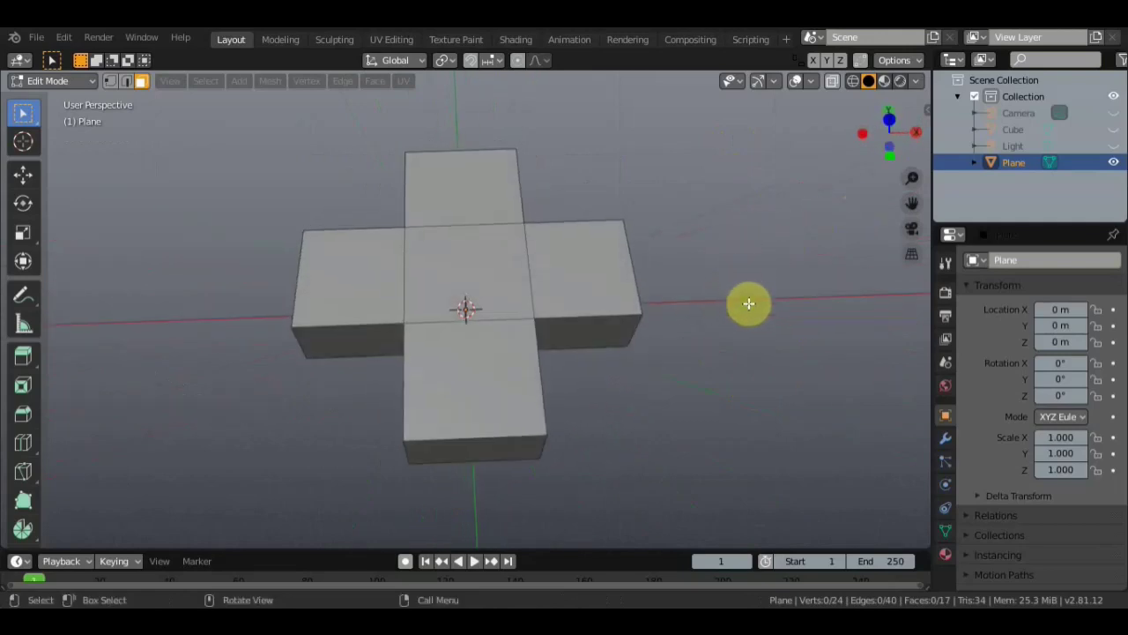
Select the whole thick cross and bevel its edges with a multi-segment bevel
key("KP_7")
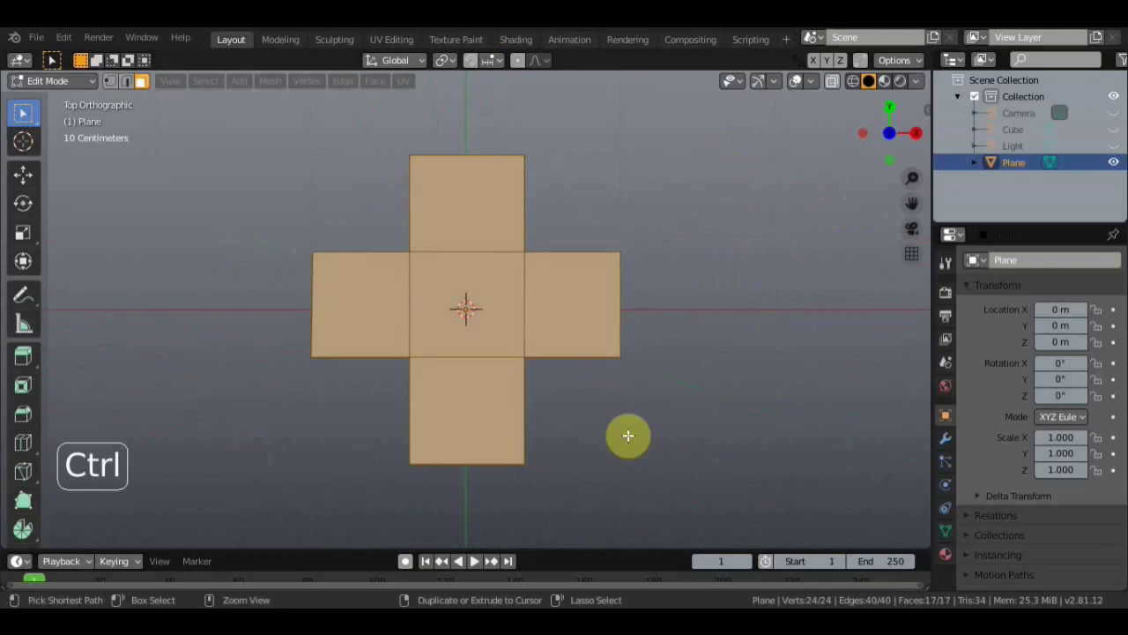
key("ctrl+b")
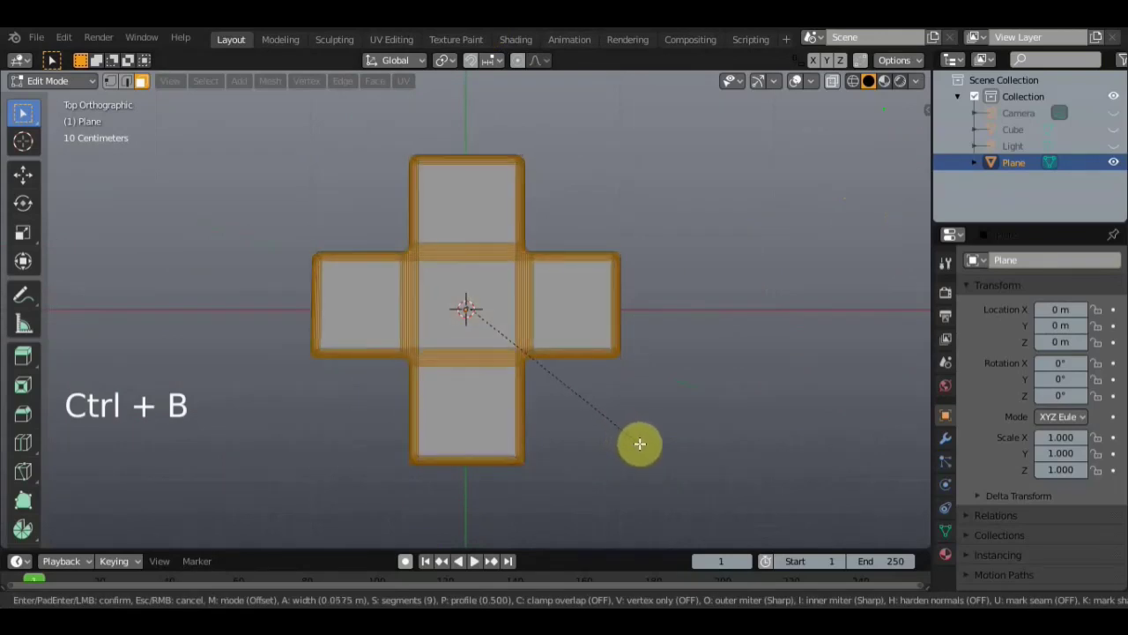
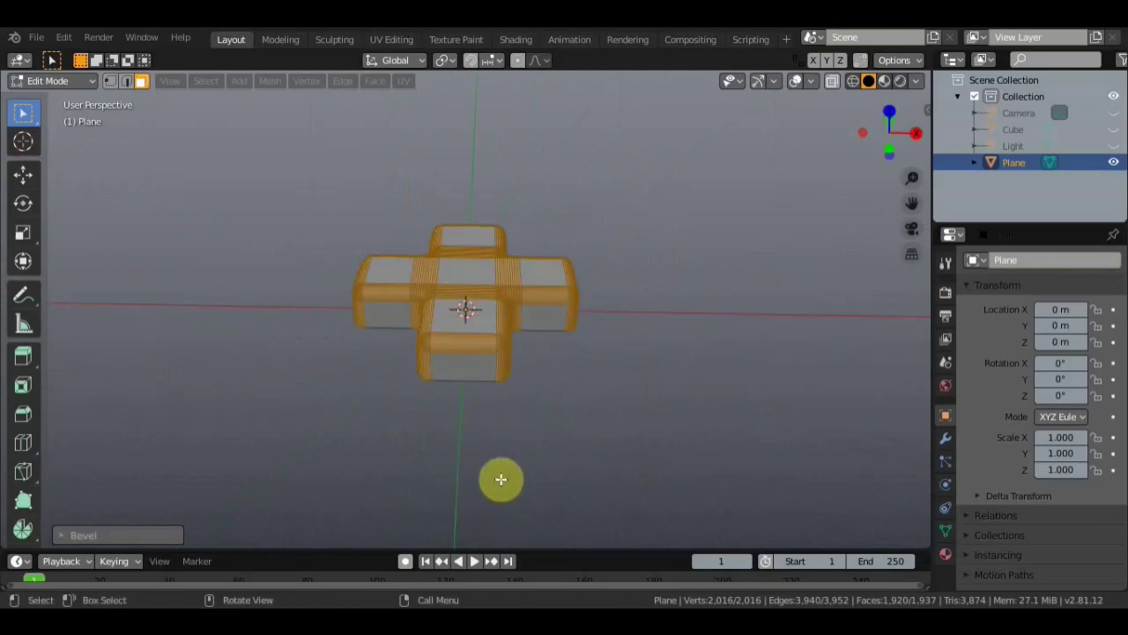
Leave Edit Mode, unhide the rounded cube and view the scene from the front
key("Tab")
scroll("down", 3)
middle_click(346, 294)
scroll("up", 3)
middle_click(466, 345)
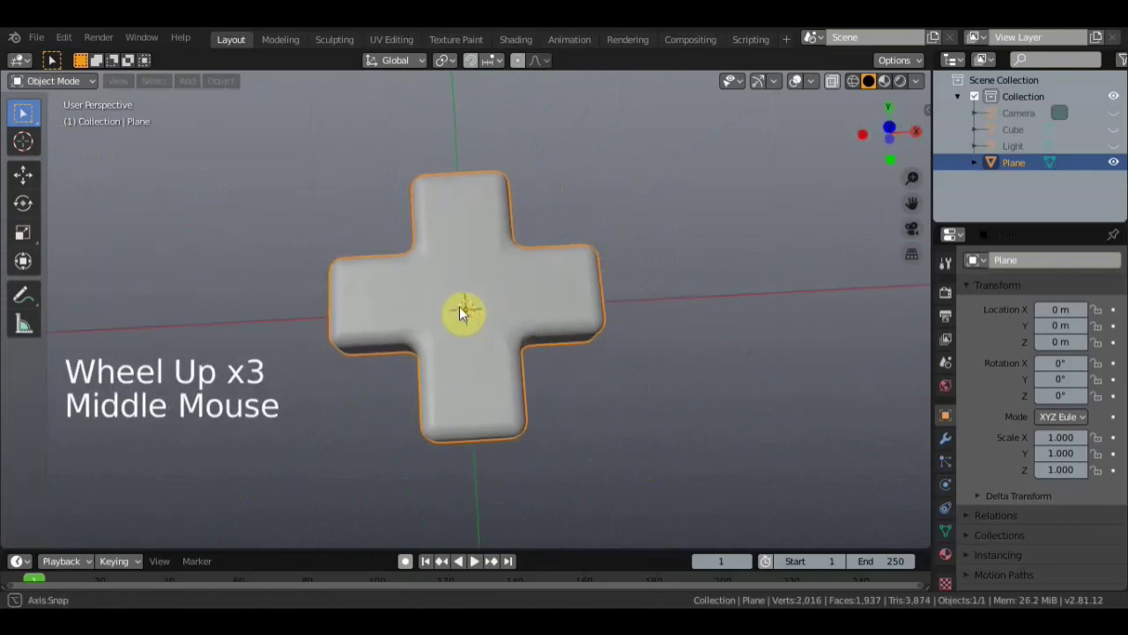
left_click(1118, 136)
middle_click(725, 247)
key("KP_1")
scroll("down", 3)
Move the cross up onto the cube's top and scale it down to about 0.63
left_click(19, 178)
left_click(469, 246)
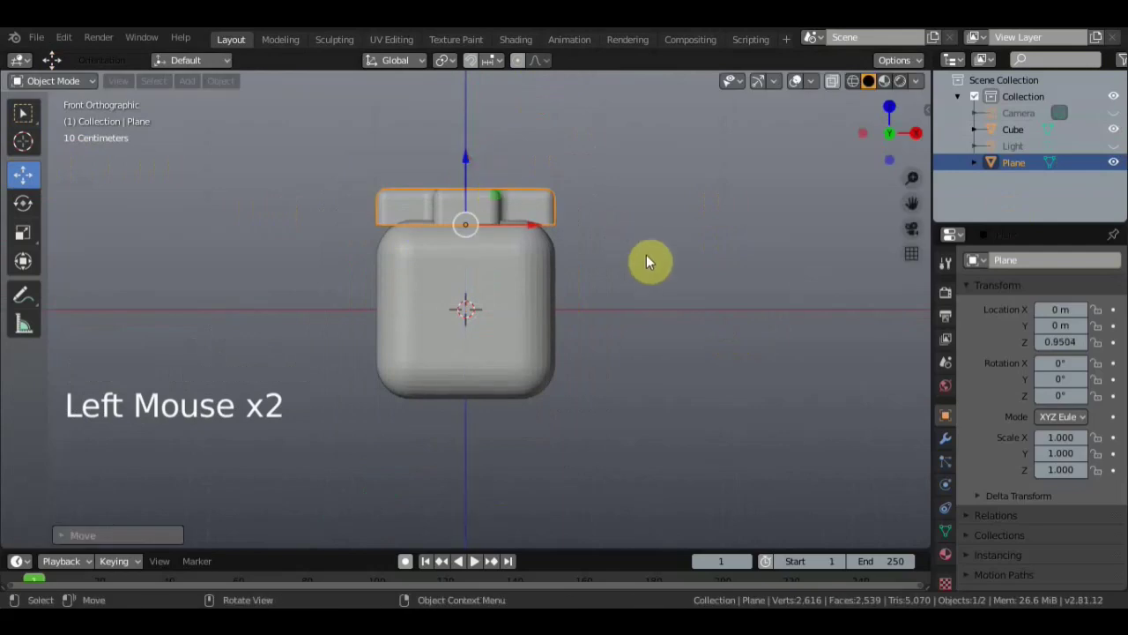
key("s")
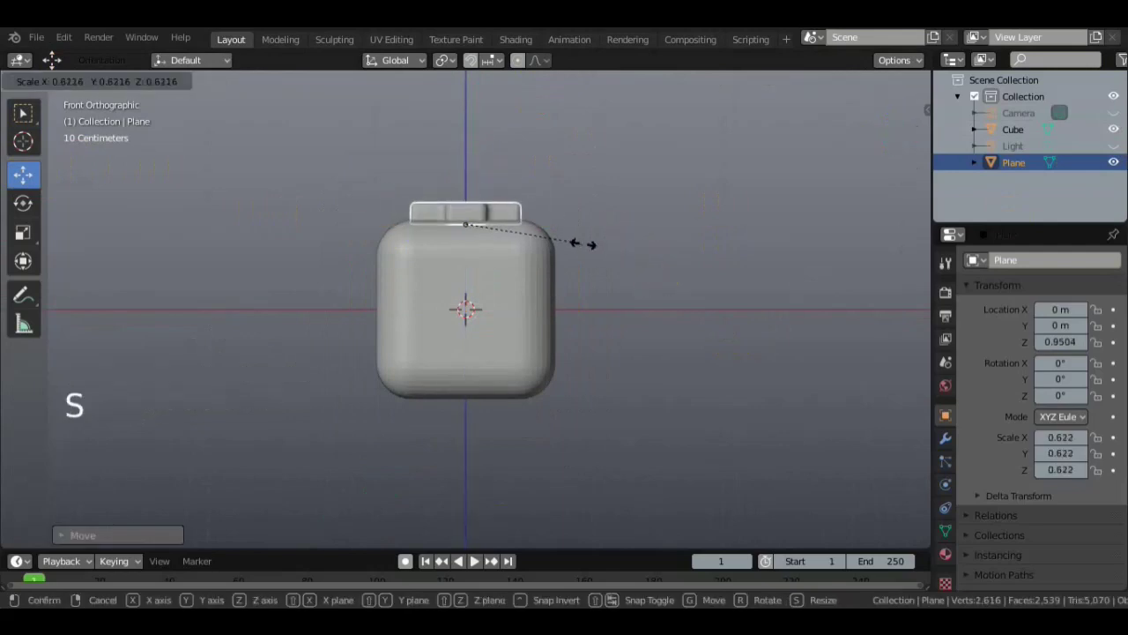
middle_click(621, 336)
scroll("down", 3)
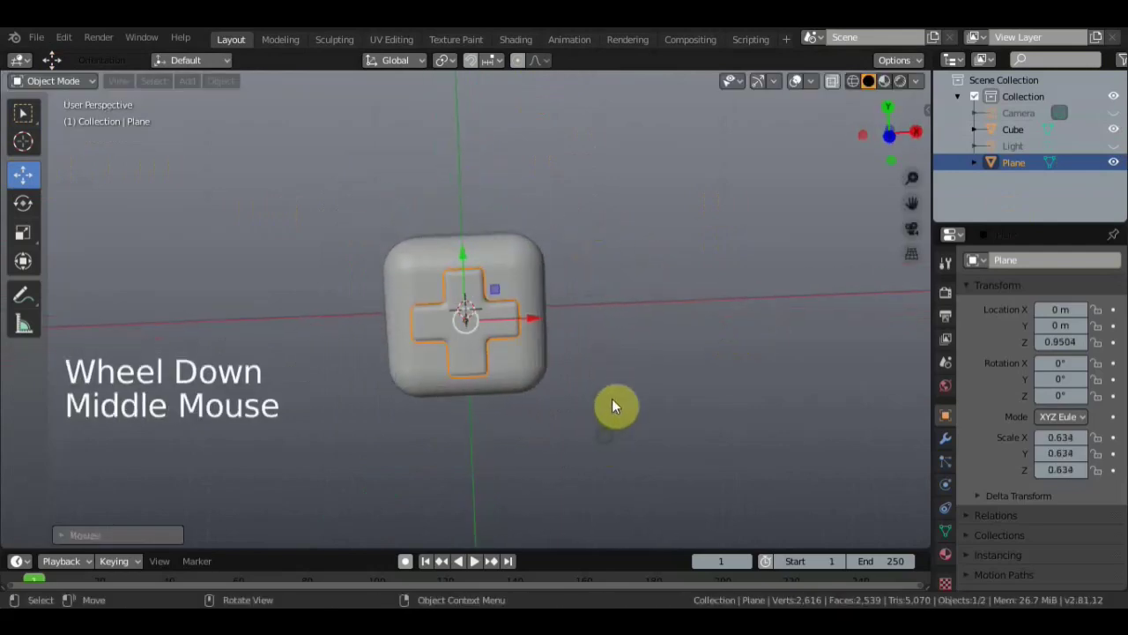
key("KP_7")
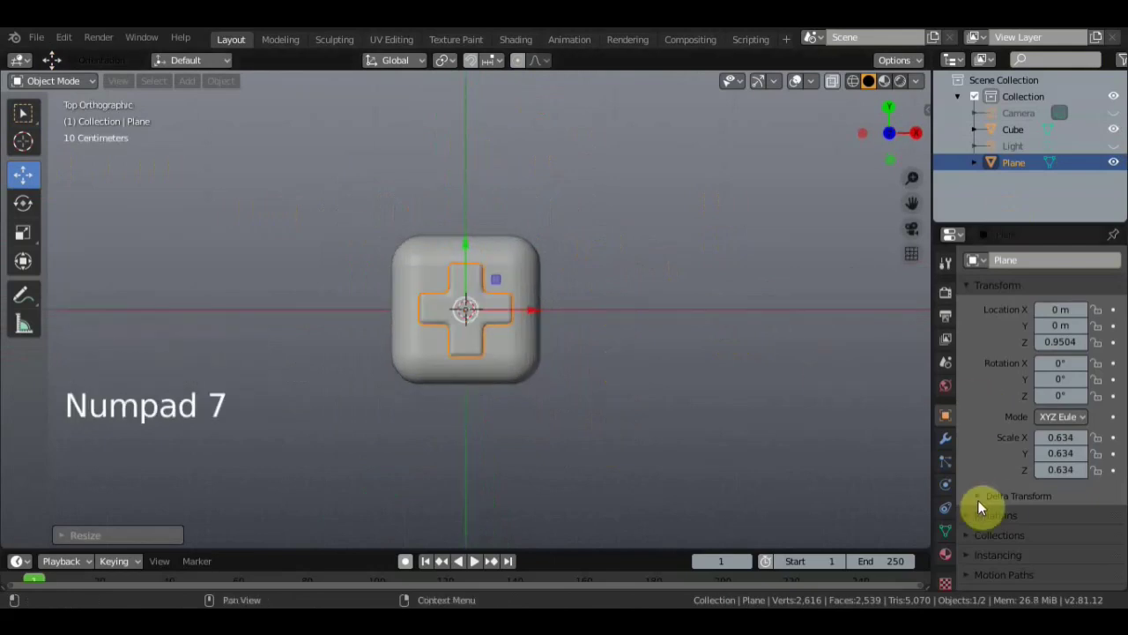
Create a new material for the cross with a red base colour
left_click(947, 558)
left_click(1046, 336)
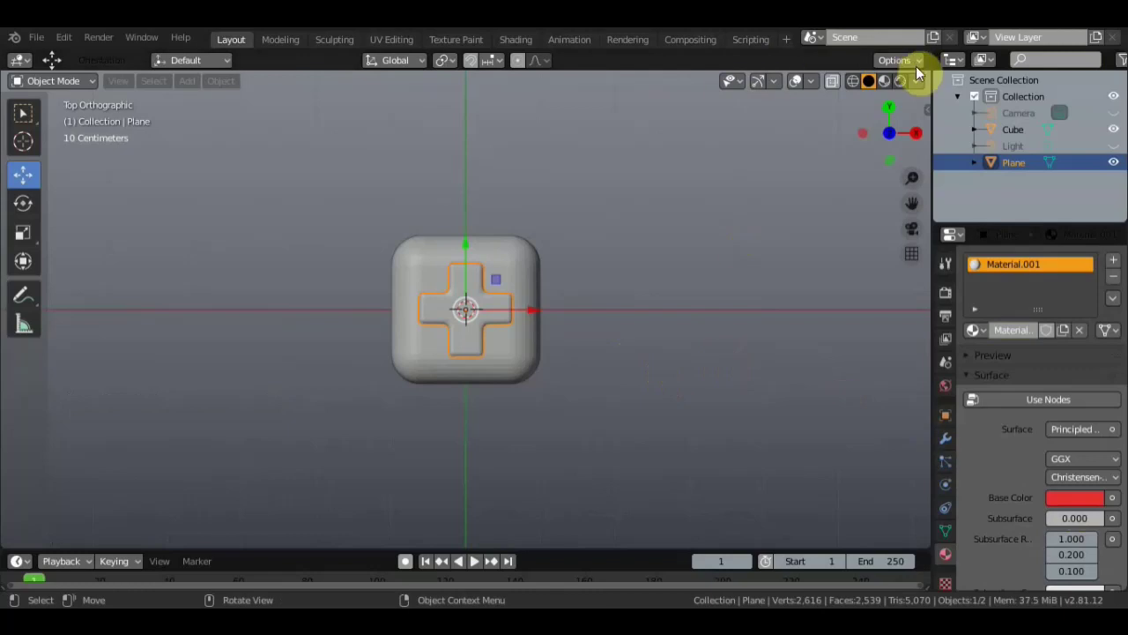
left_click(889, 86)
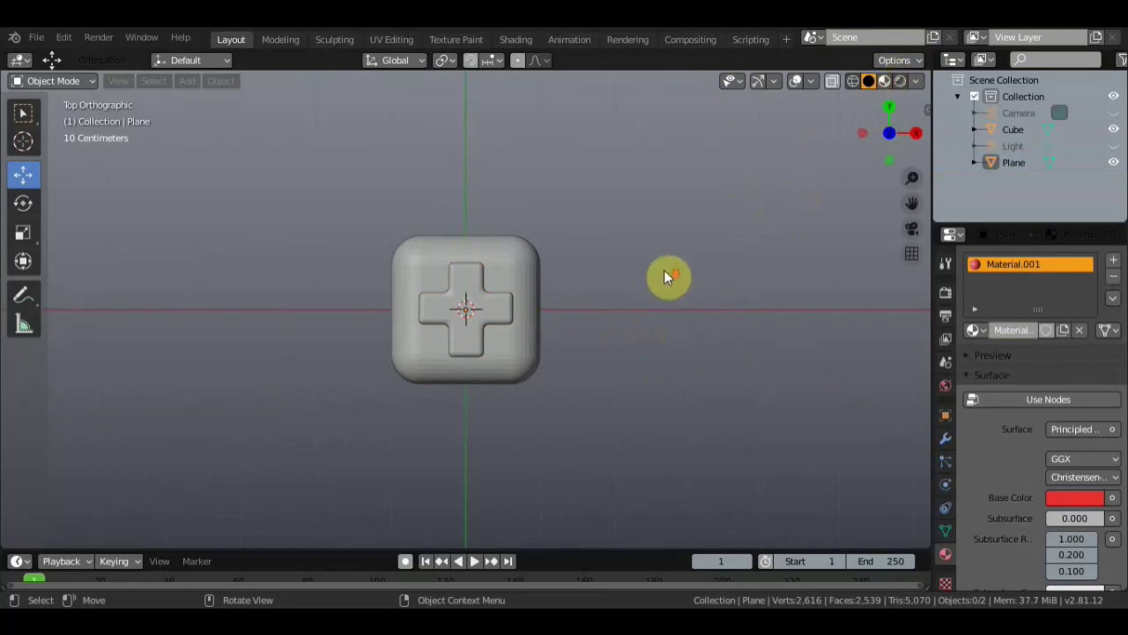
Switch the viewport to Material Preview shading to see the red cross on the white cube
left_click(662, 284)
scroll("down", 3)
scroll("up", 3)
middle_click(650, 241)
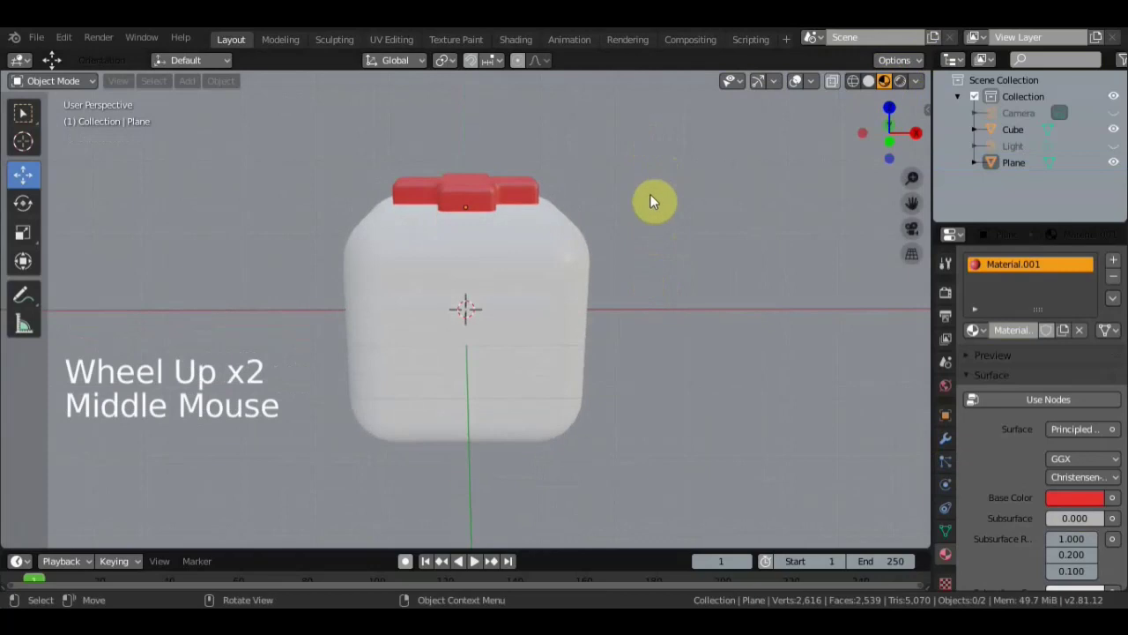
key("KP_1")
Duplicate the top red cap with Shift+D after undoing a first failed attempt
left_click(486, 195)
left_click(469, 151)
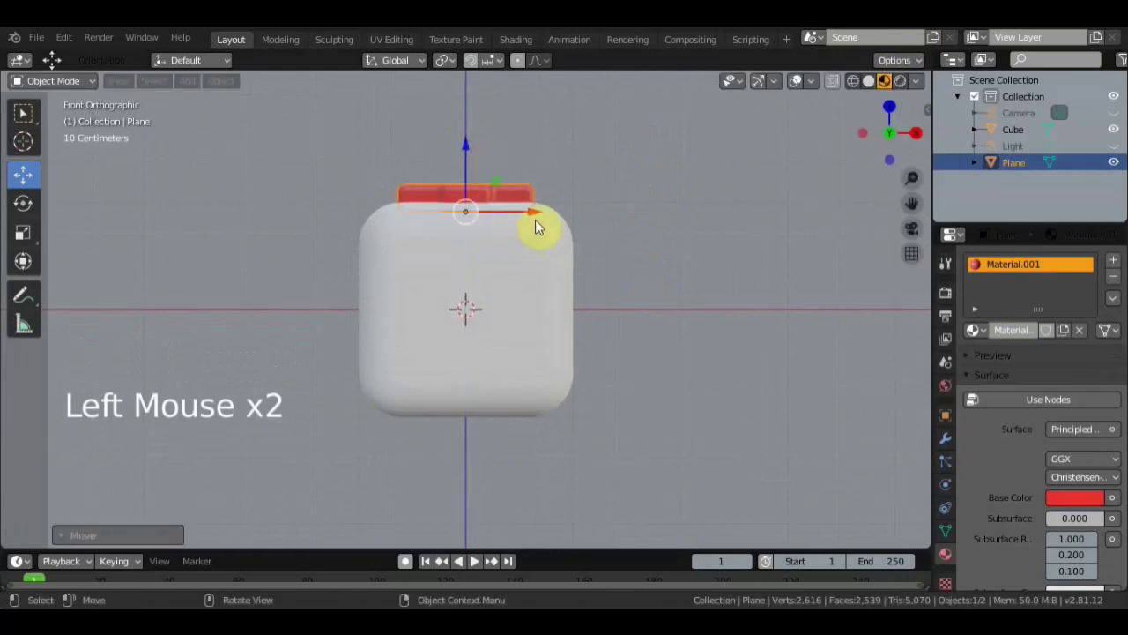
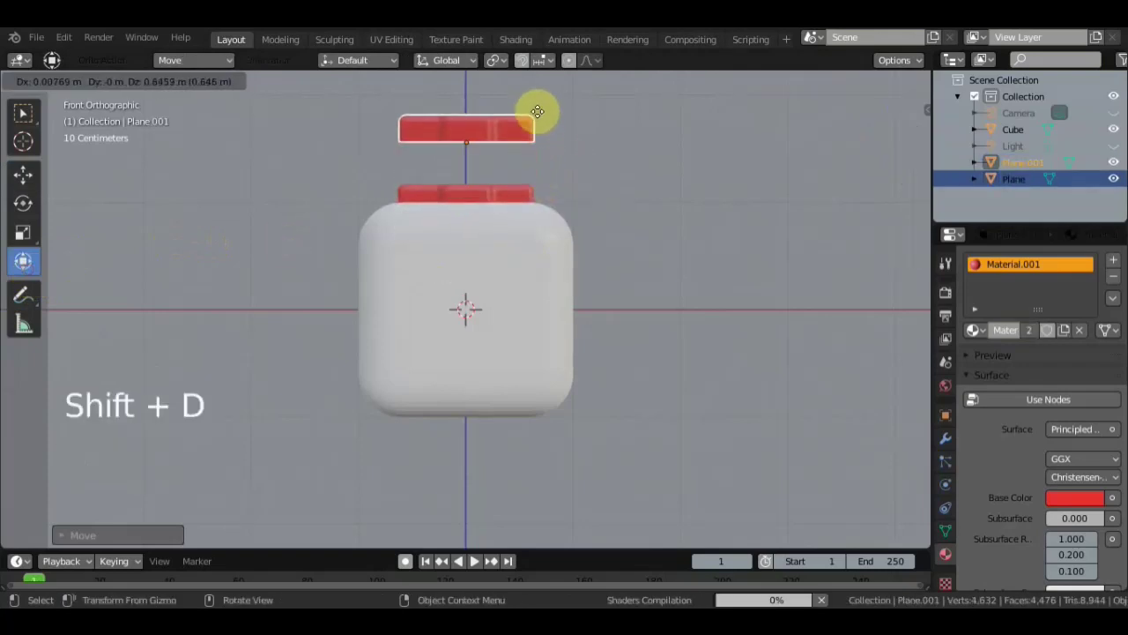
key("ctrl+z")
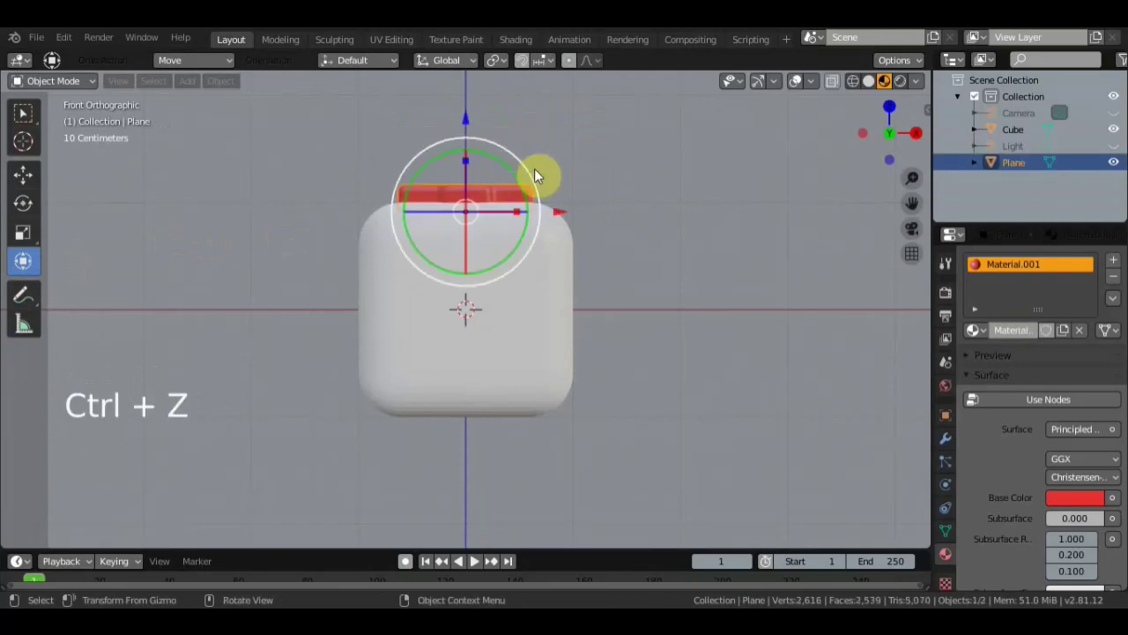
key("shift+d")
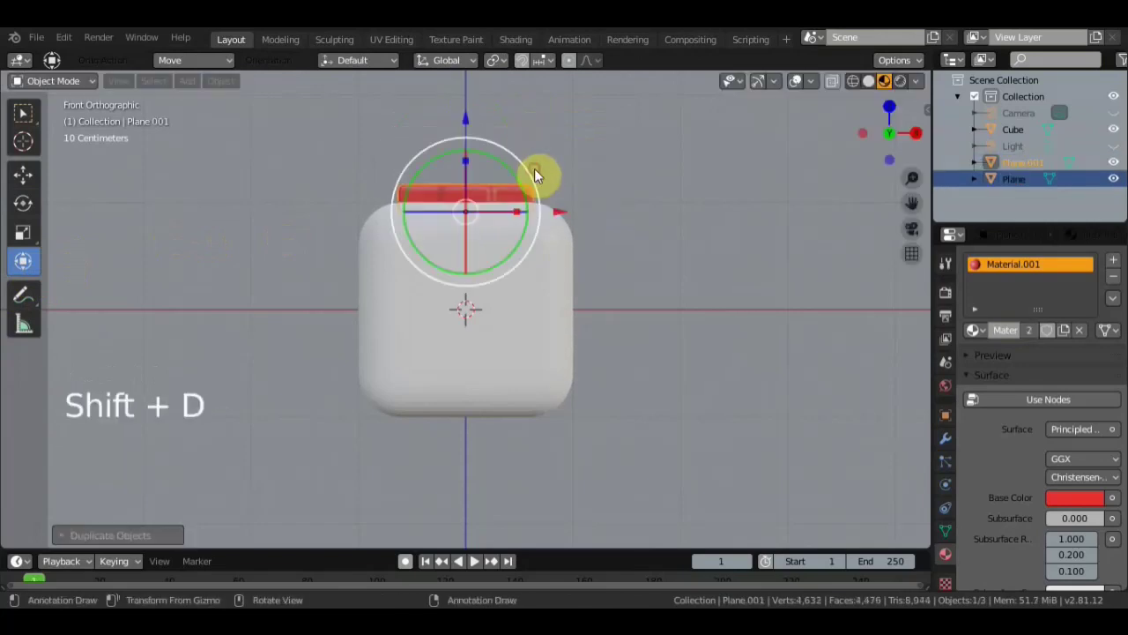
Rotate the copy 90° upright and move it against the cube's left face
left_click(534, 182)
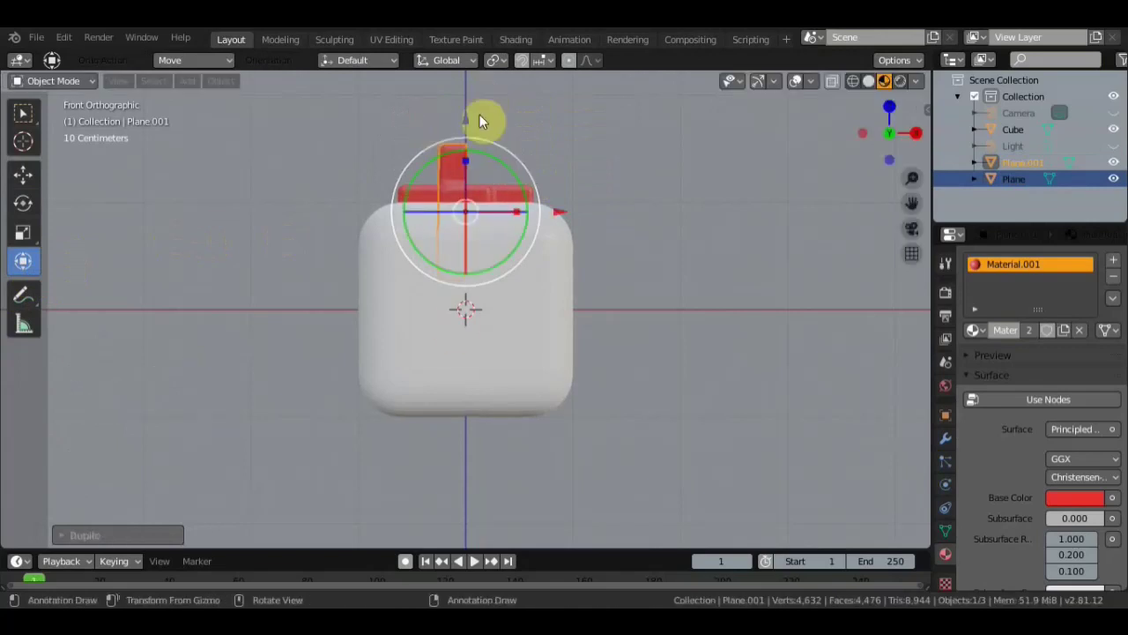
left_click(562, 215)
left_click(374, 127)
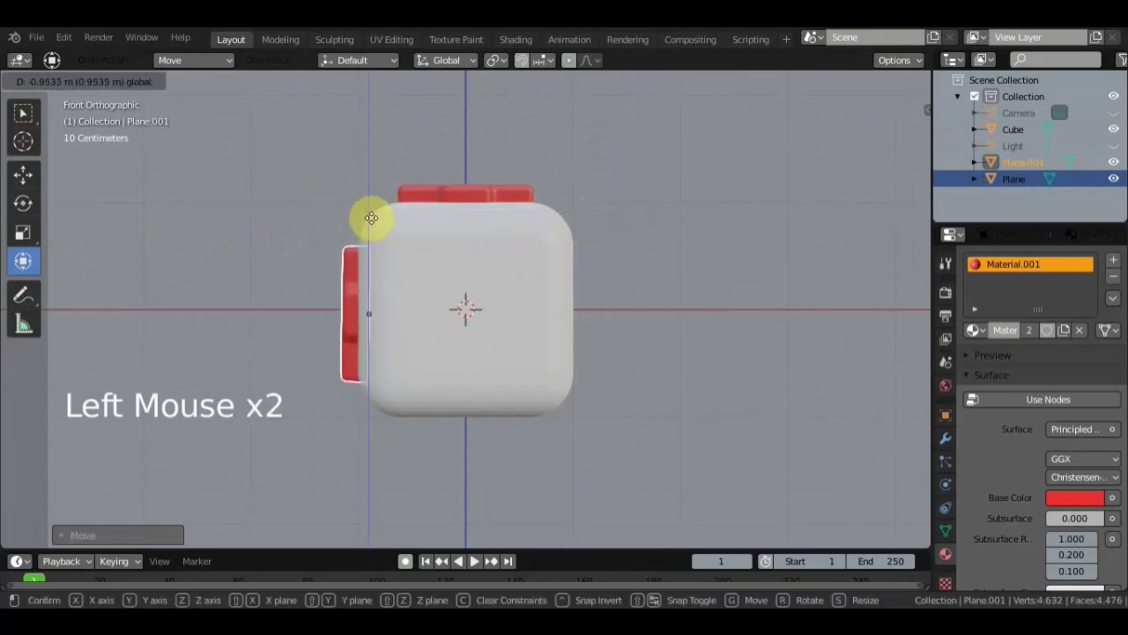
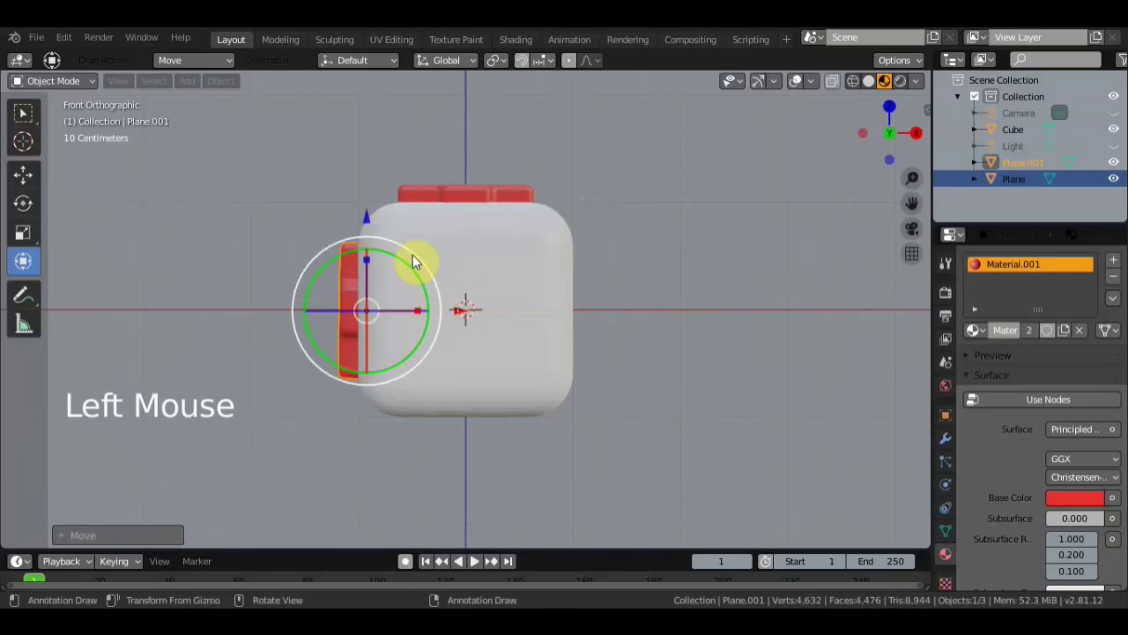
left_click(416, 263)
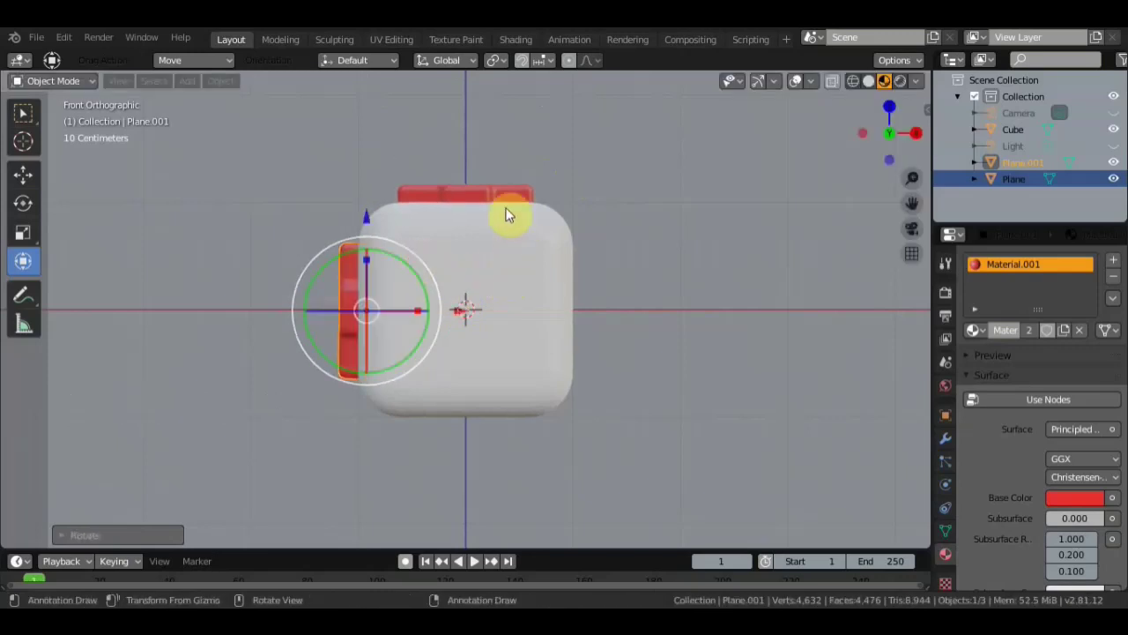
left_click(478, 197)
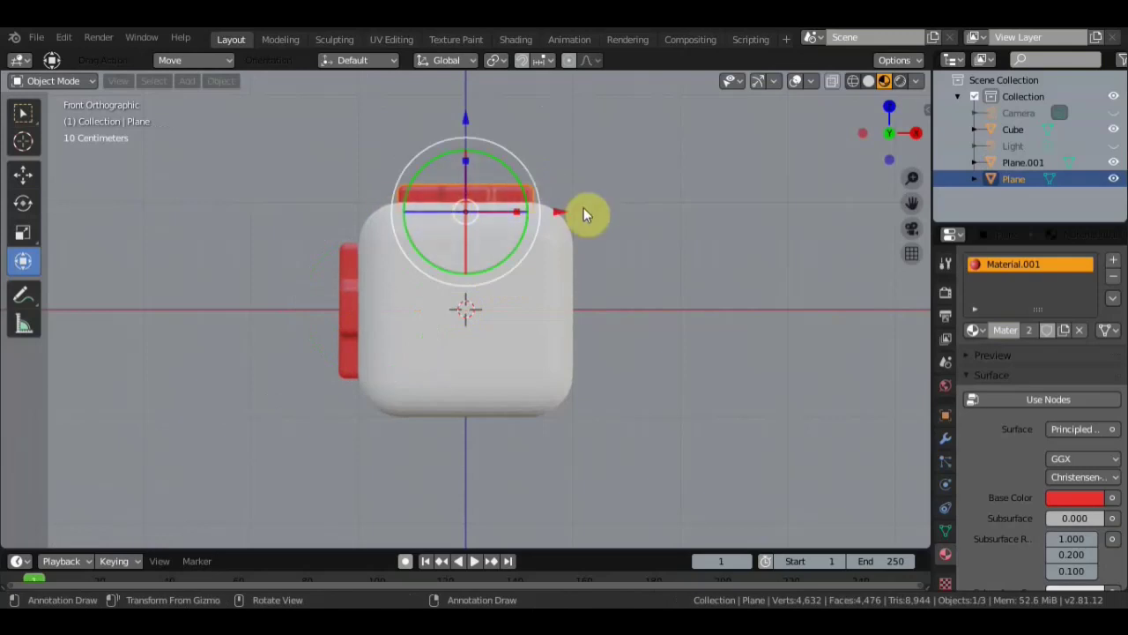
Duplicate the top cap again, rotate it 90° upright and place it against the right face
key("shift+d")
left_click(537, 193)
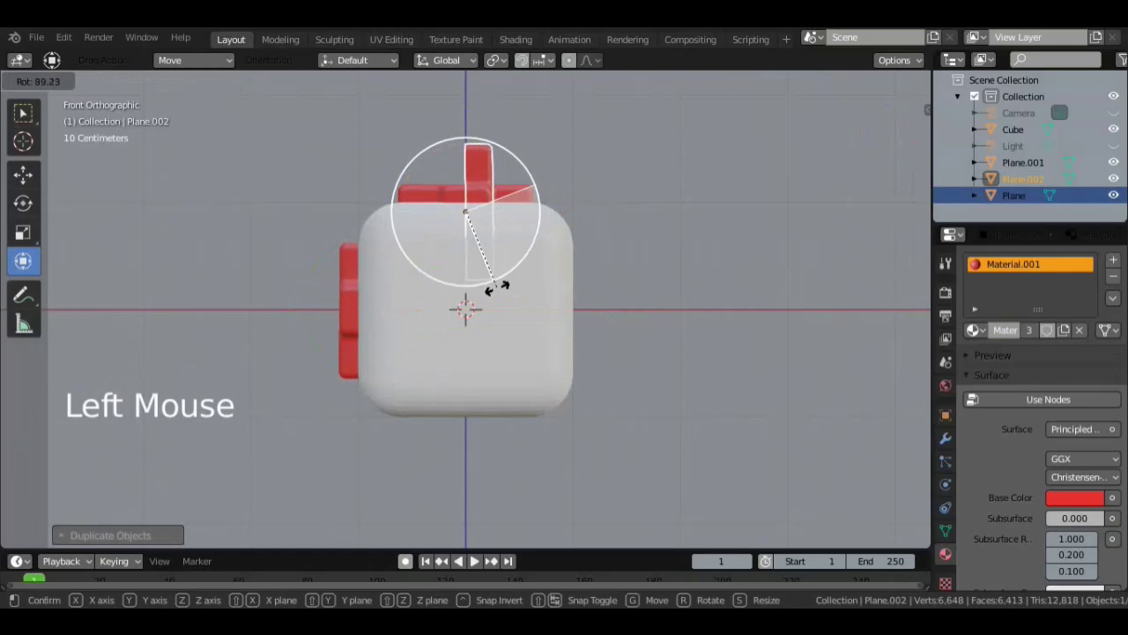
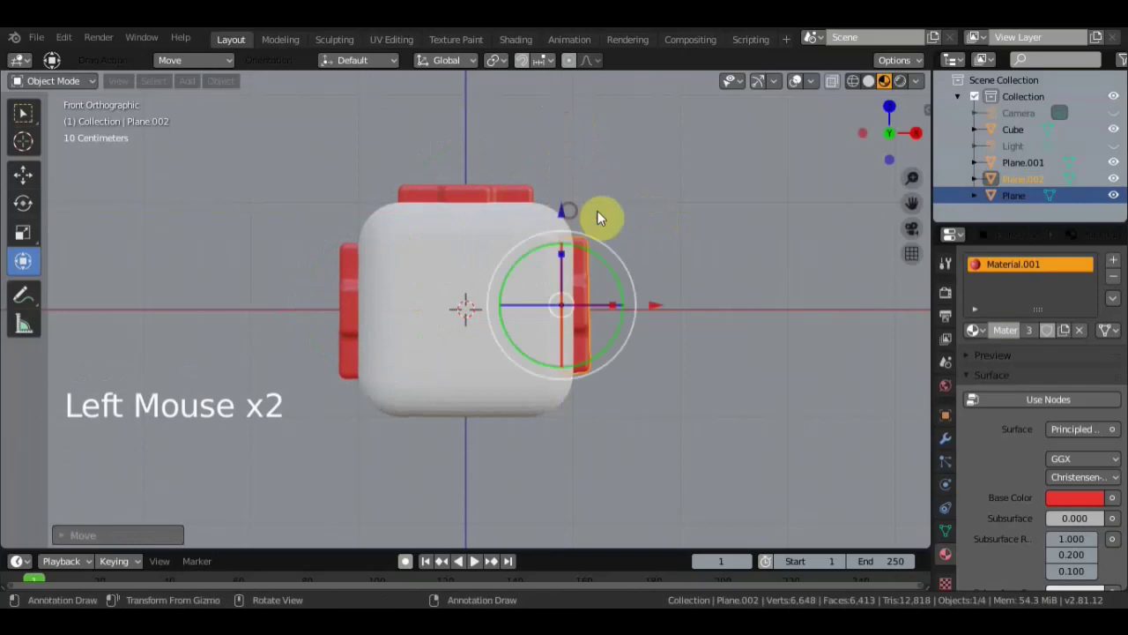
left_click(657, 313)
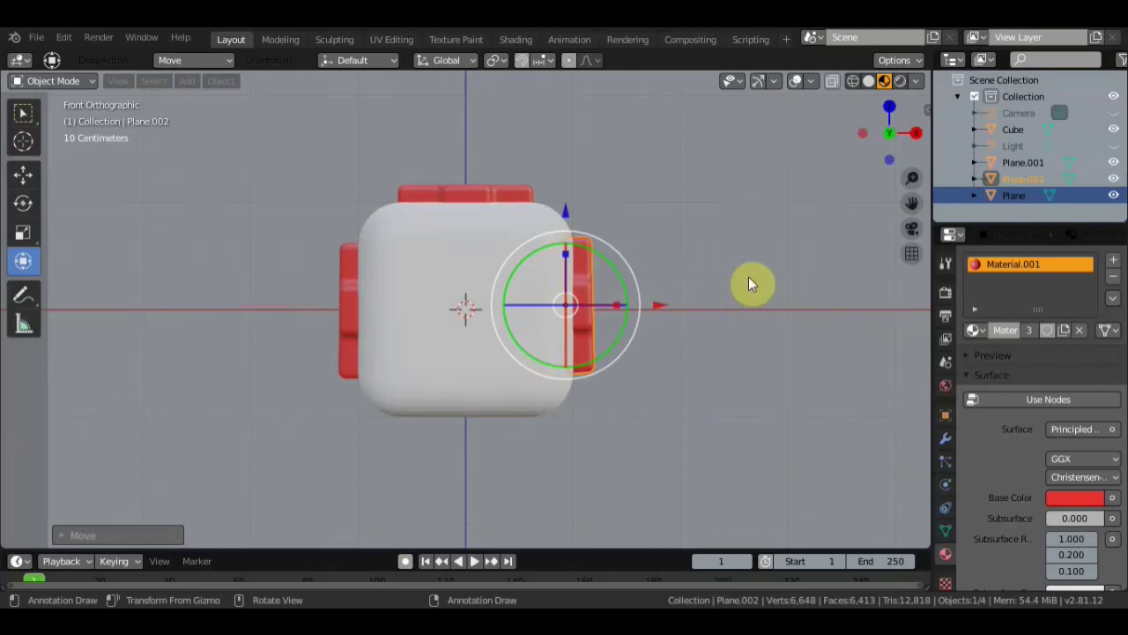
From the side view, rotate a duplicated cap upright and place it on one remaining side face
key("KP_3")
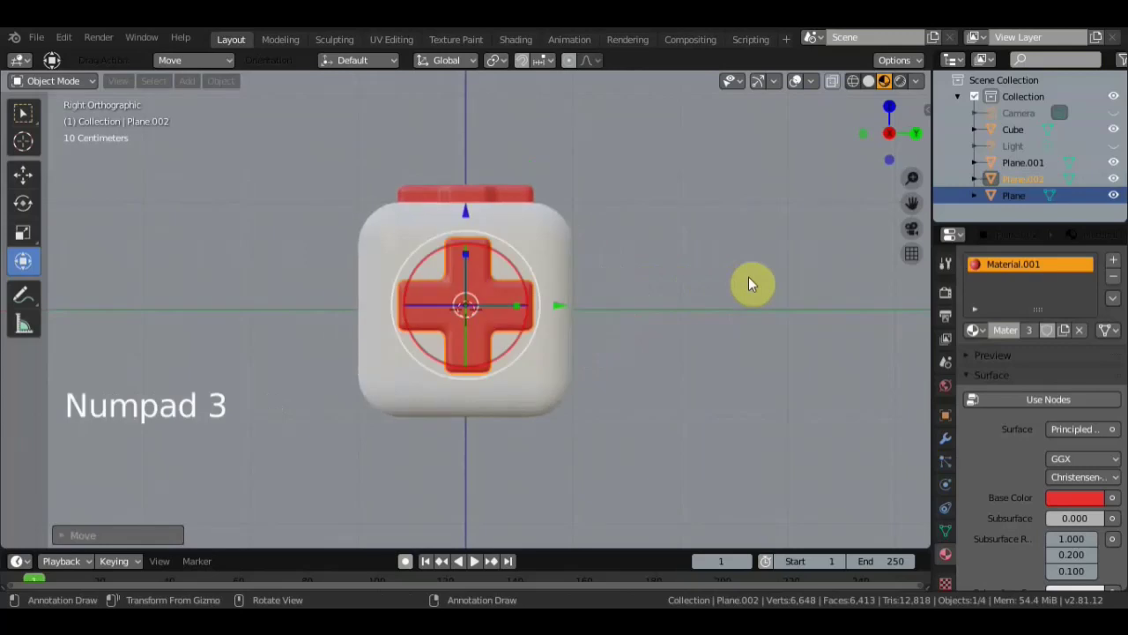
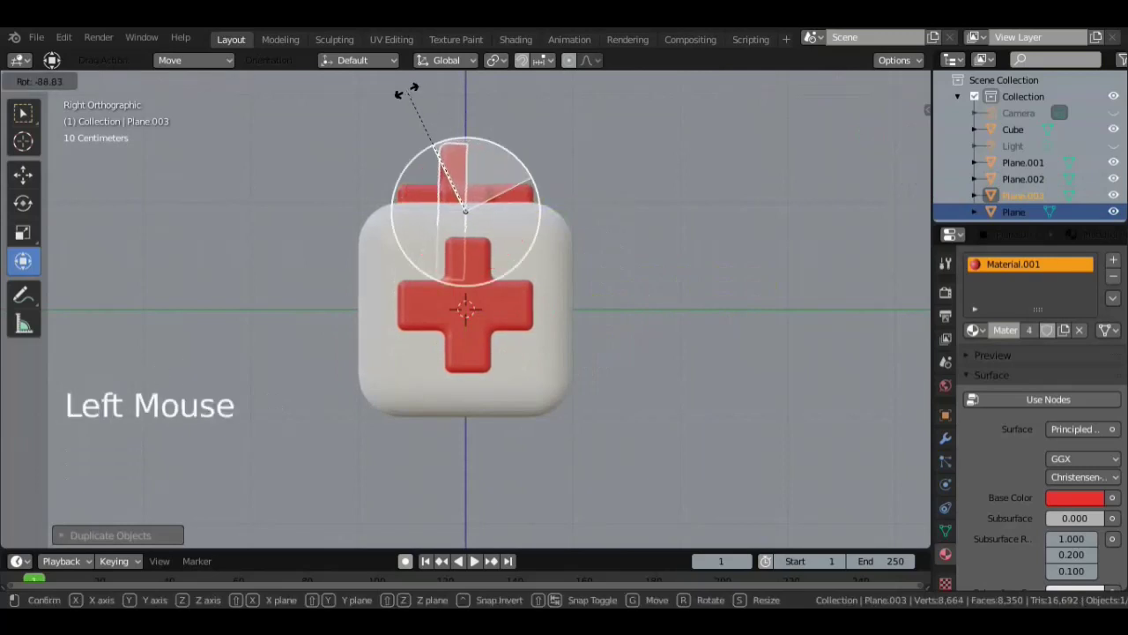
left_click(569, 216)
left_click(362, 125)
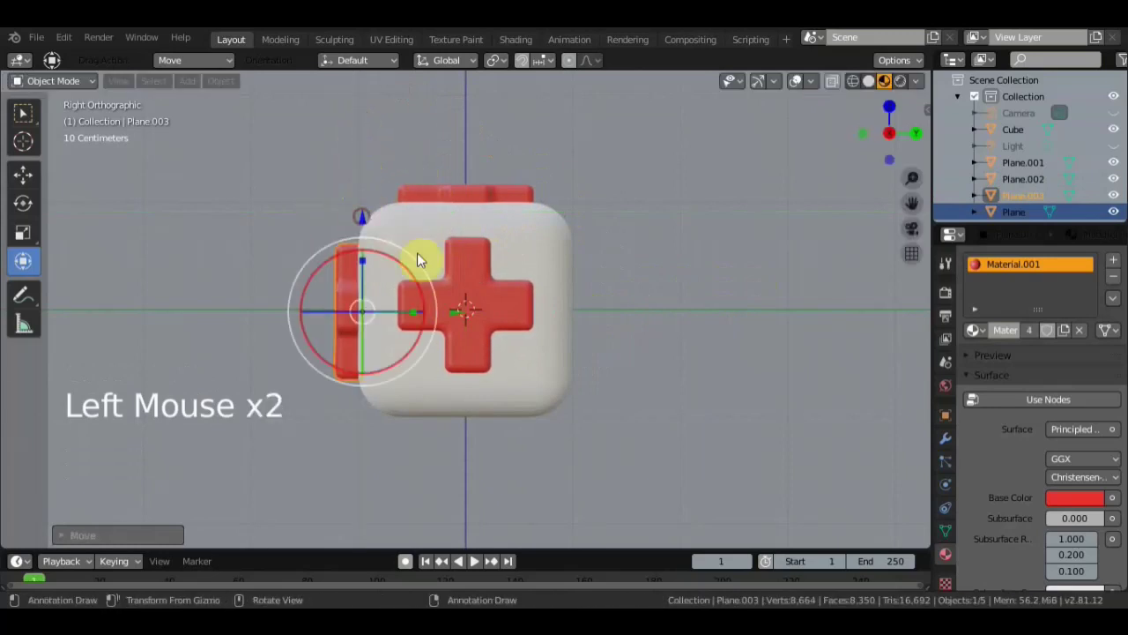
left_click(456, 317)
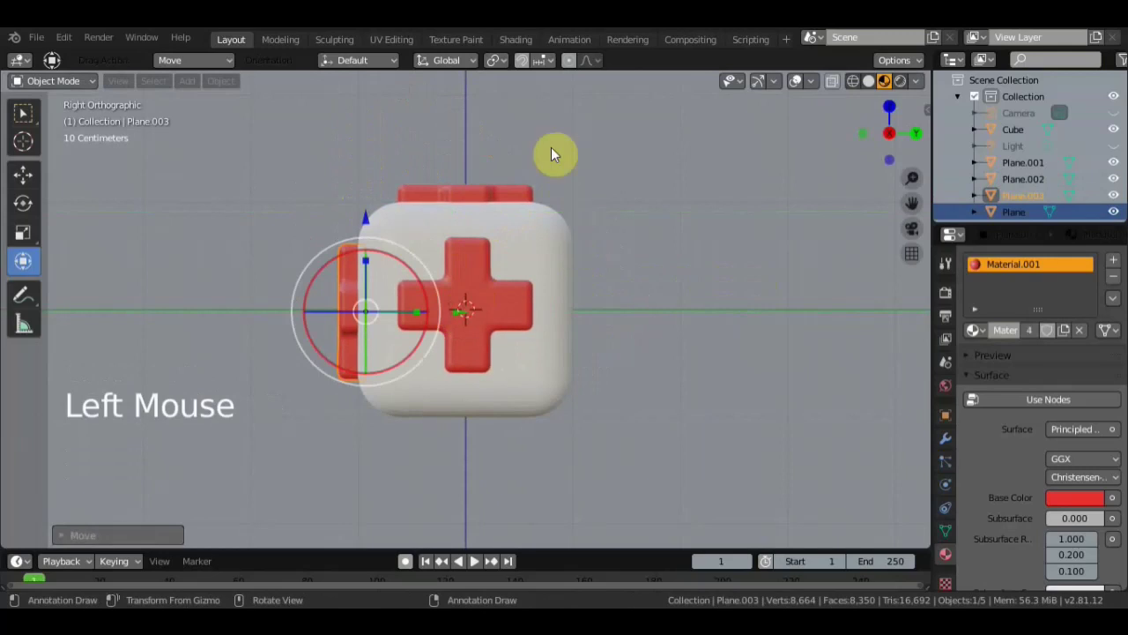
Duplicate the top cap once more and start rotating it upright for the last face
left_click(445, 196)
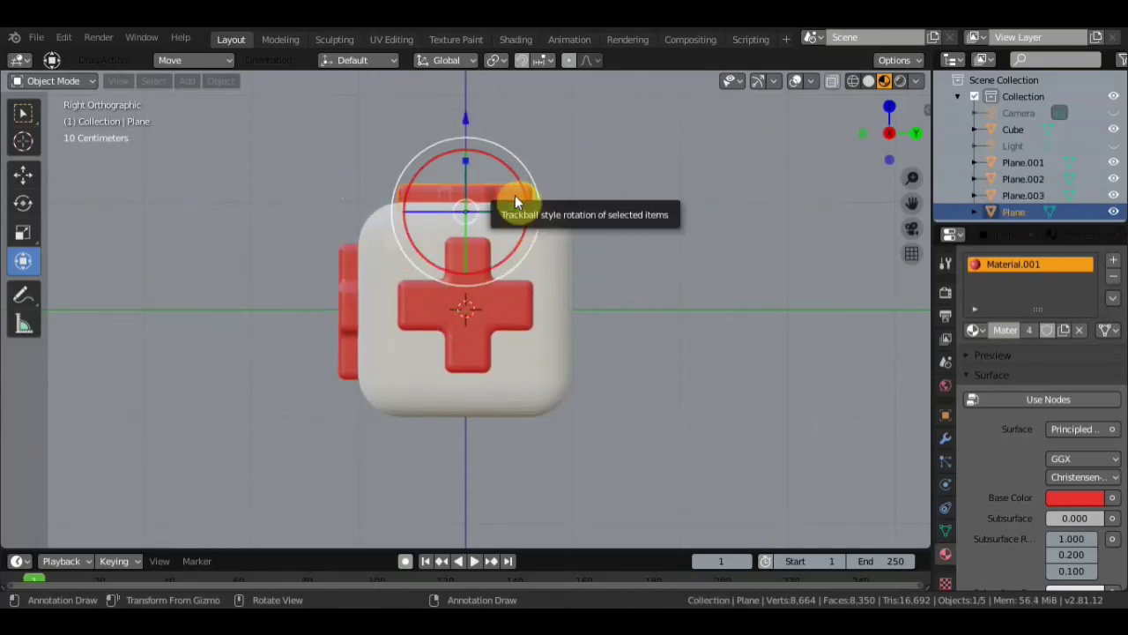
key("shift+d")
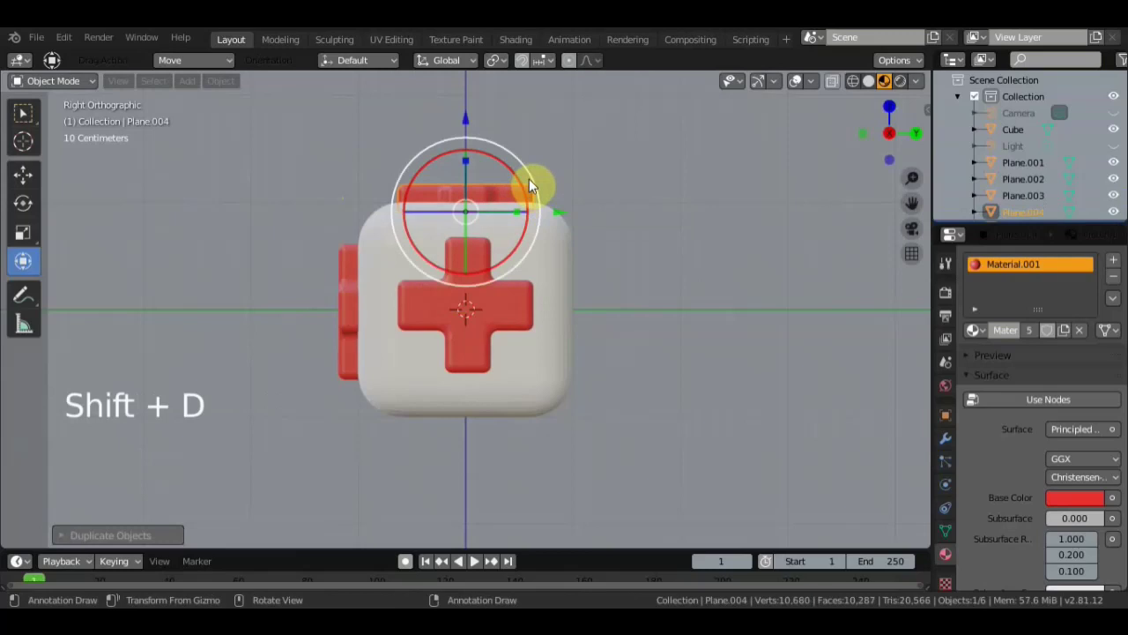
left_click(534, 185)
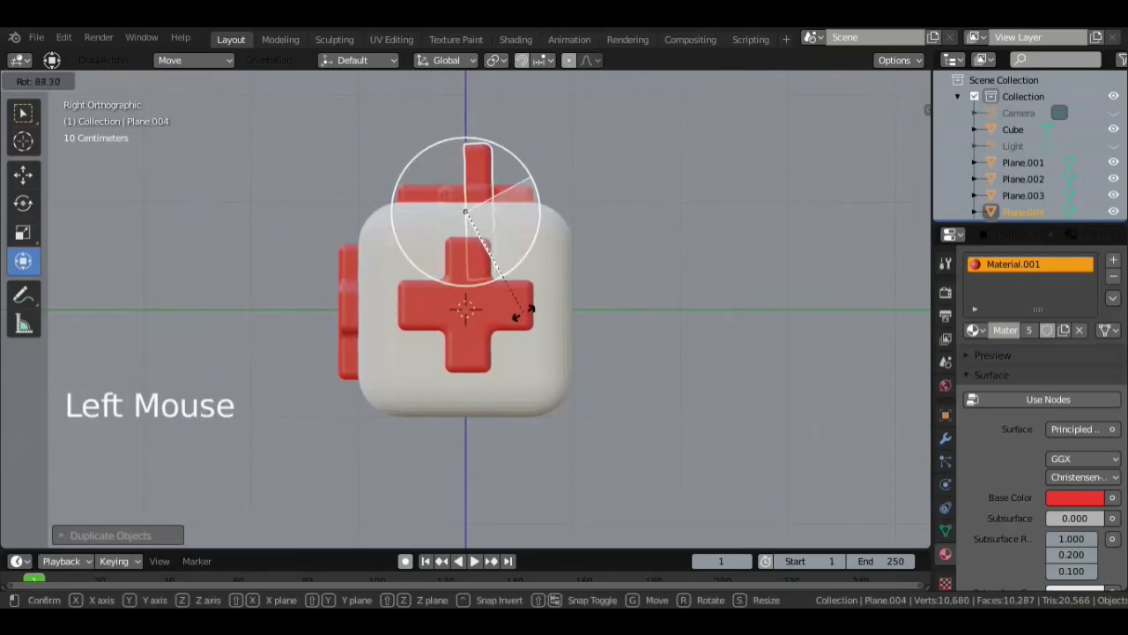
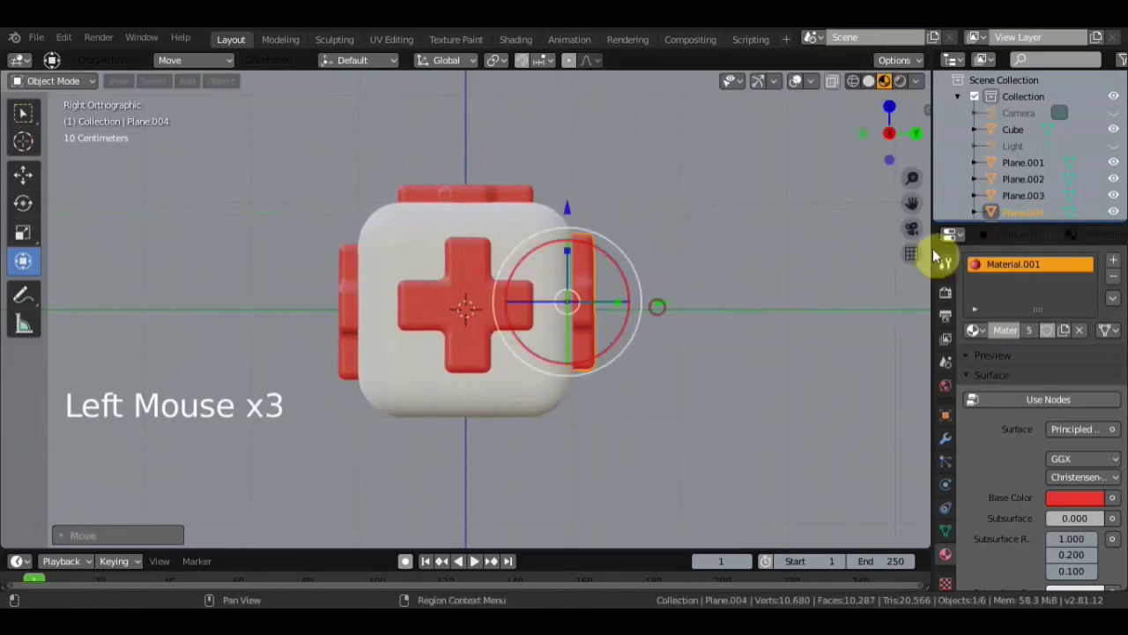
Confirm the last cap placement and orbit the cube to check every face has its red cross
left_click(38, 121)
scroll("down", 3)
middle_click(607, 325)
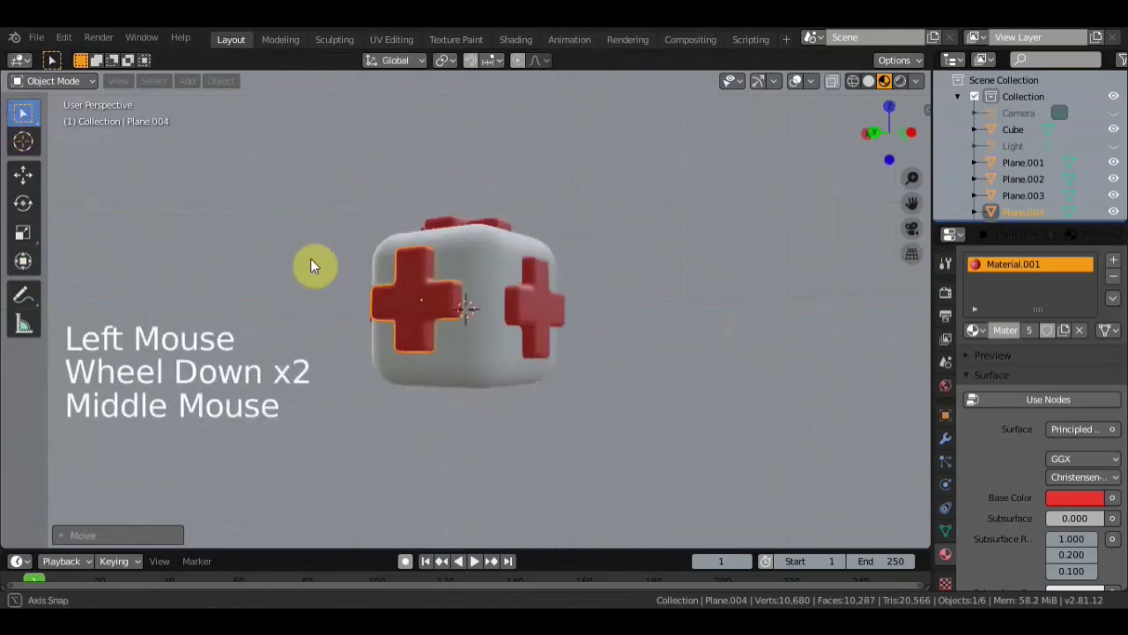
scroll("up", 3)
middle_click(738, 310)
scroll("down", 3)
scroll("up", 3)
scroll("up", 3)
middle_click(672, 305)
scroll("down", 3)
scroll("down", 3)
Select the rounded cube together with all the red cross caps
left_click(537, 416)
left_click(531, 415)
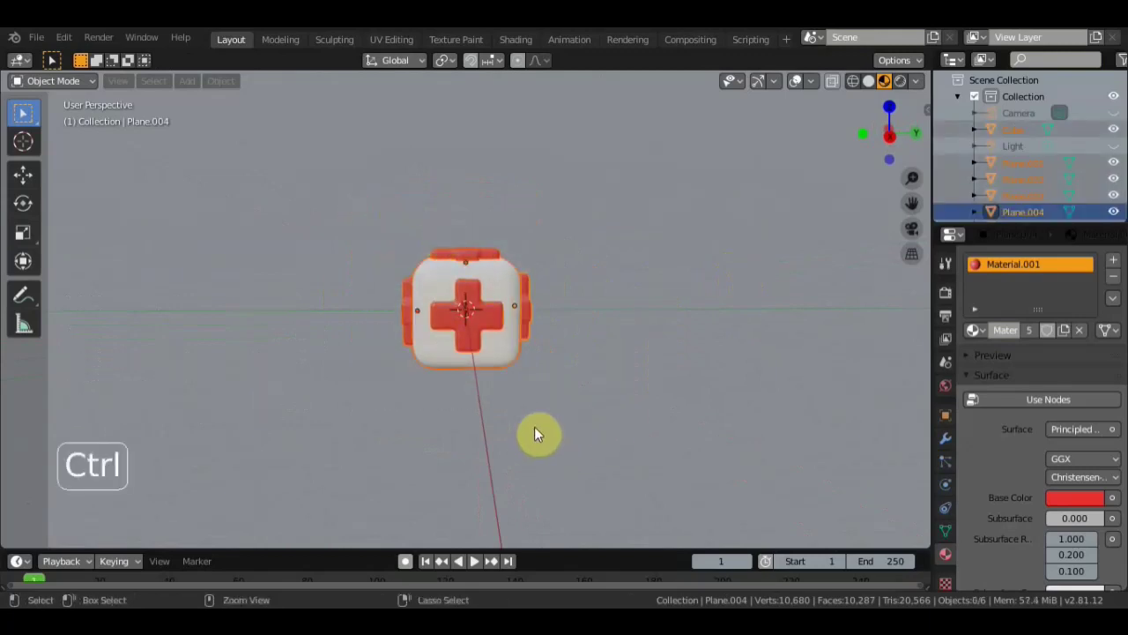
Join the cube and caps into one mesh with Ctrl+J and orbit to inspect the result
key("ctrl+j")
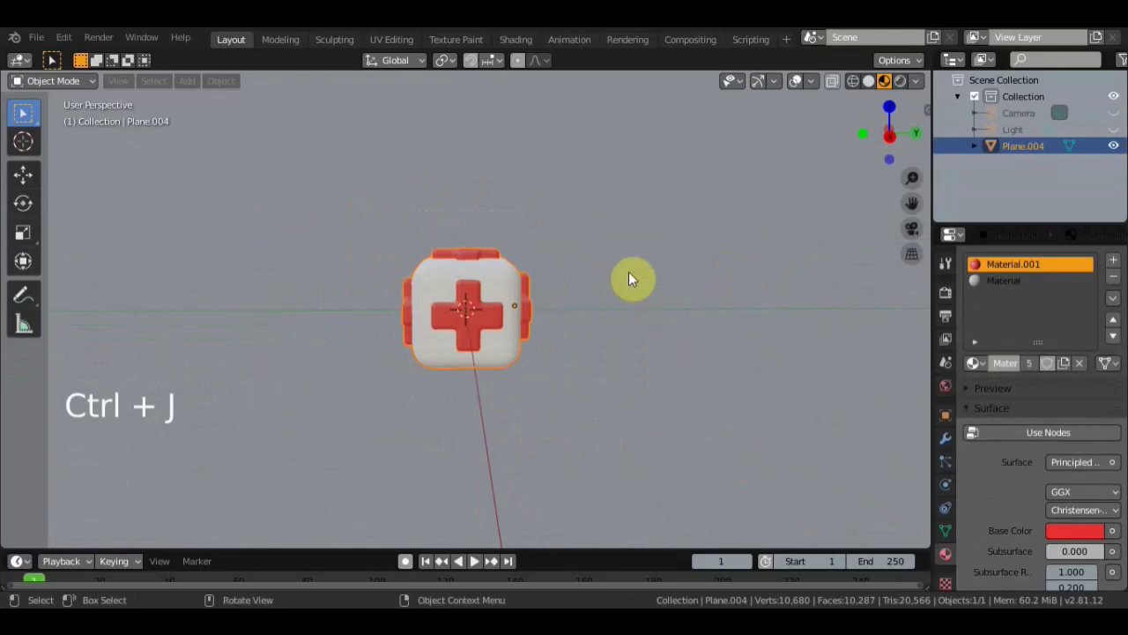
scroll("up", 3)
scroll("up", 3)
middle_click(571, 354)
scroll("down", 3)
middle_click(592, 384)
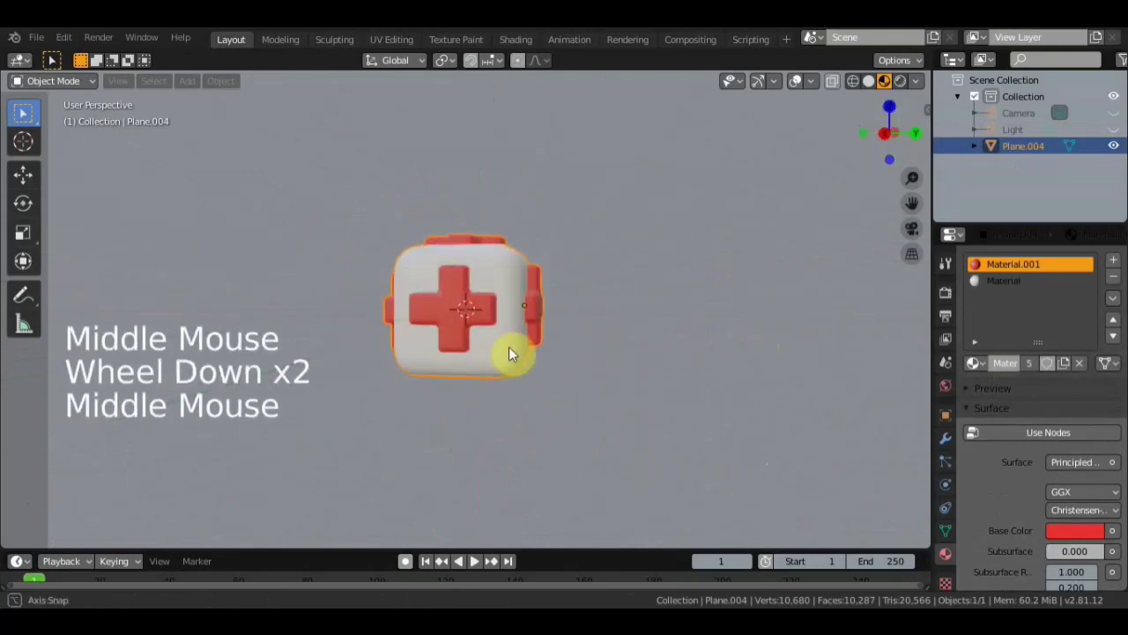
left_click(655, 393)
left_click(499, 303)
scroll("up", 3)
middle_click(488, 306)
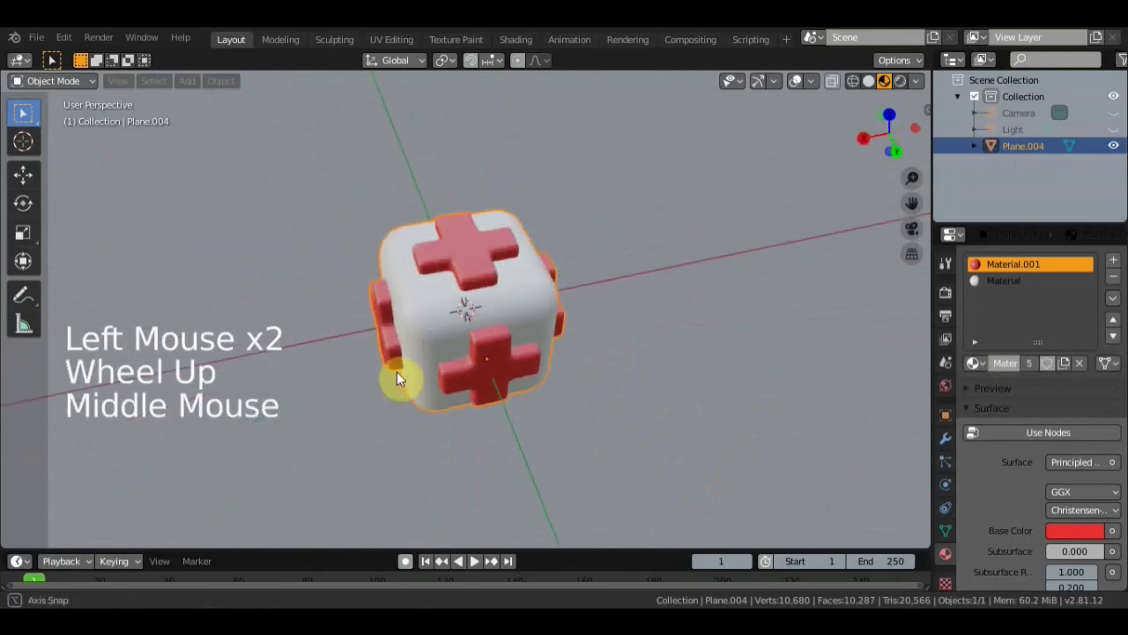
left_click(490, 224)
scroll("down", 3)
middle_click(561, 319)
scroll("up", 3)
scroll("up", 3)
left_click(34, 48)
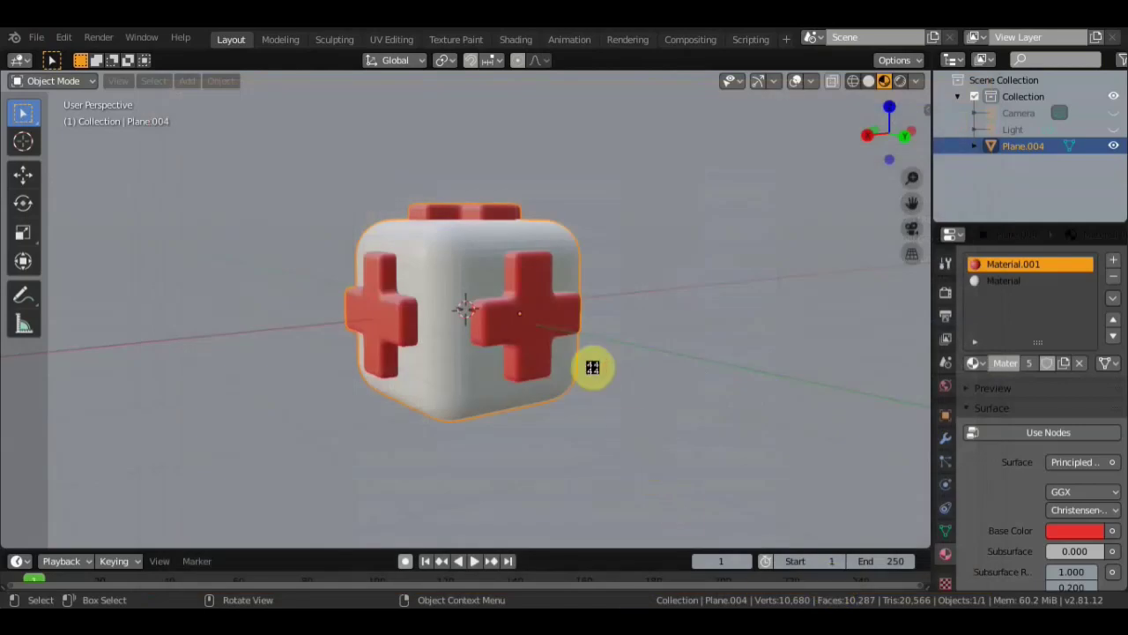
scroll("up", 3)
scroll("down", 3)
scroll("down", 3)
middle_click(620, 379)
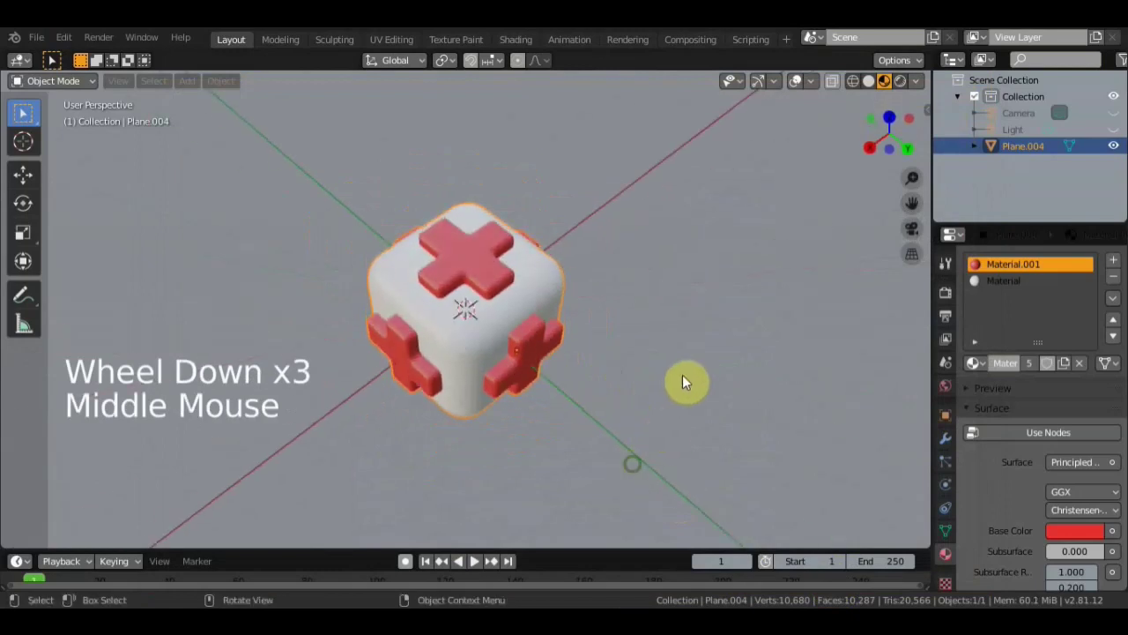
scroll("up", 3)
middle_click(682, 381)
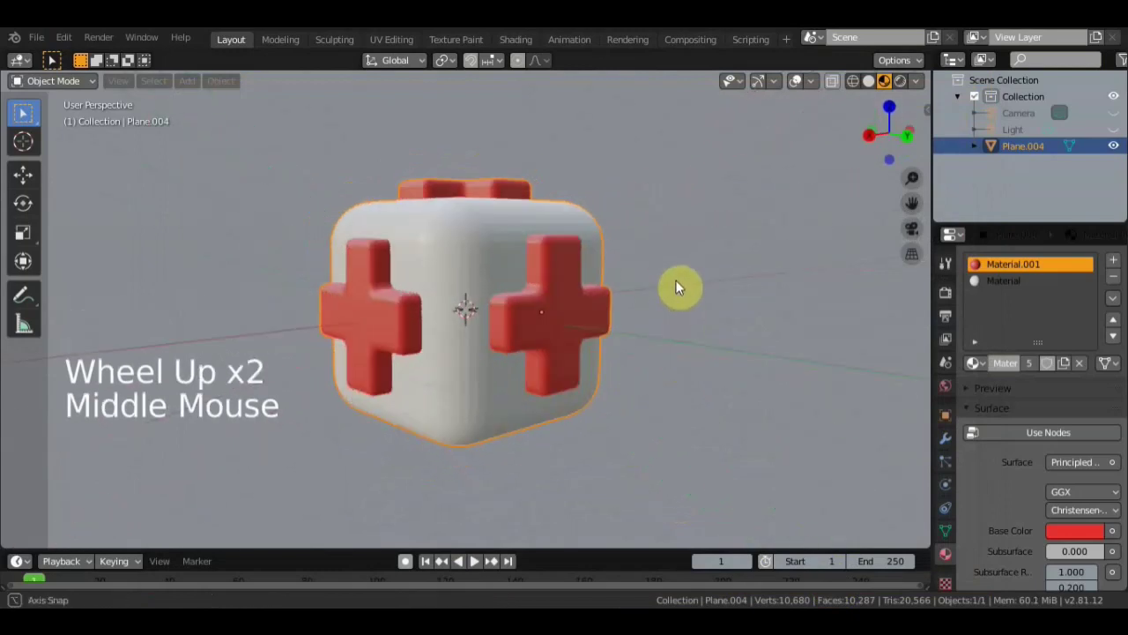
scroll("down", 3)
middle_click(683, 327)
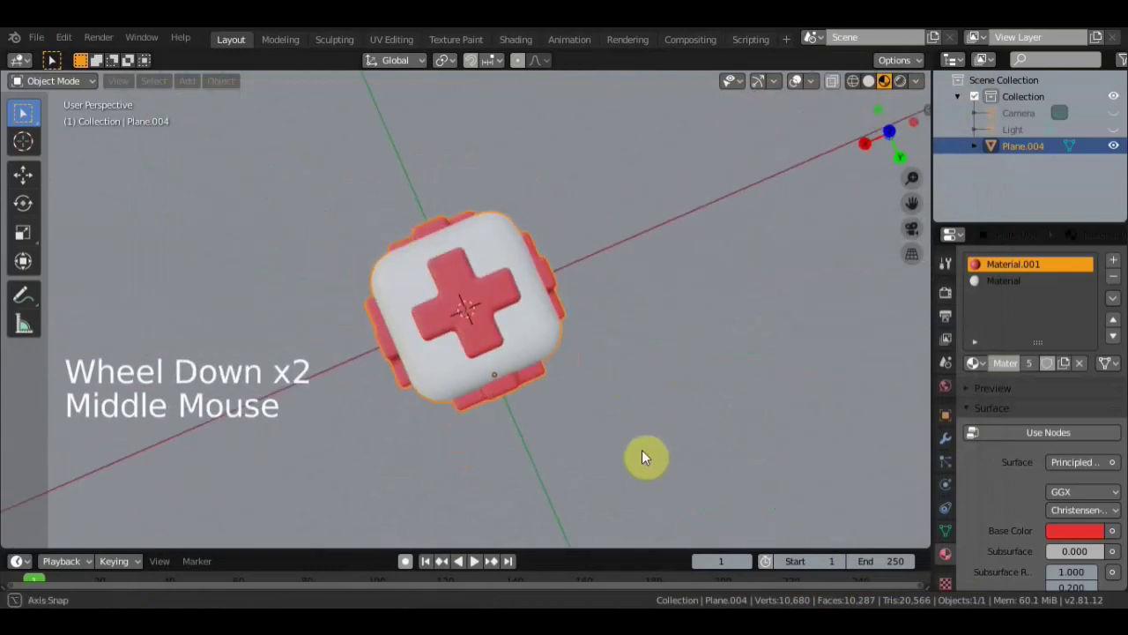